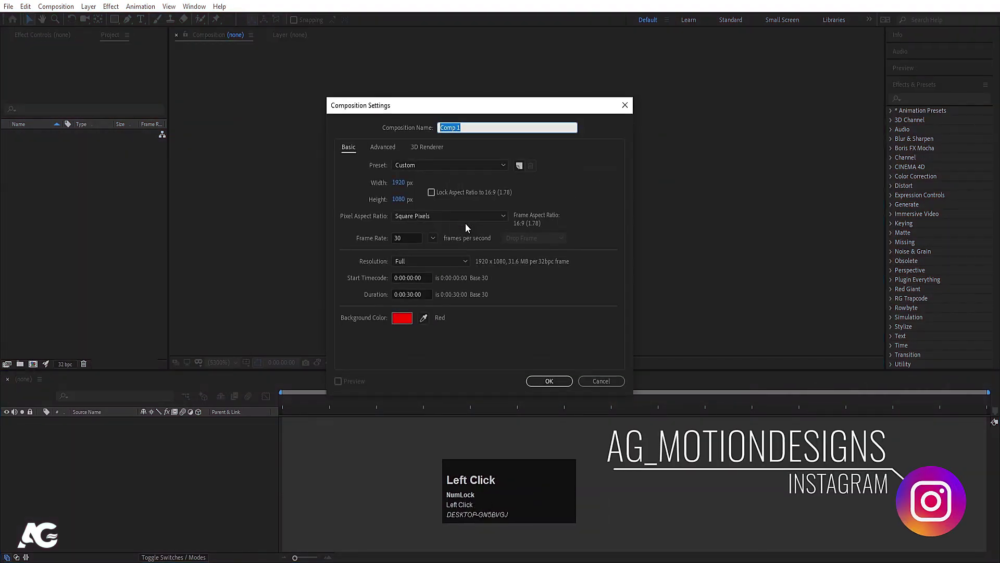
Name the composition 'Main Animation' and confirm a black background colour
{"action": "type", "text": "in"}
{"action": "key", "text": "space"}
{"action": "type", "text": "mation"}
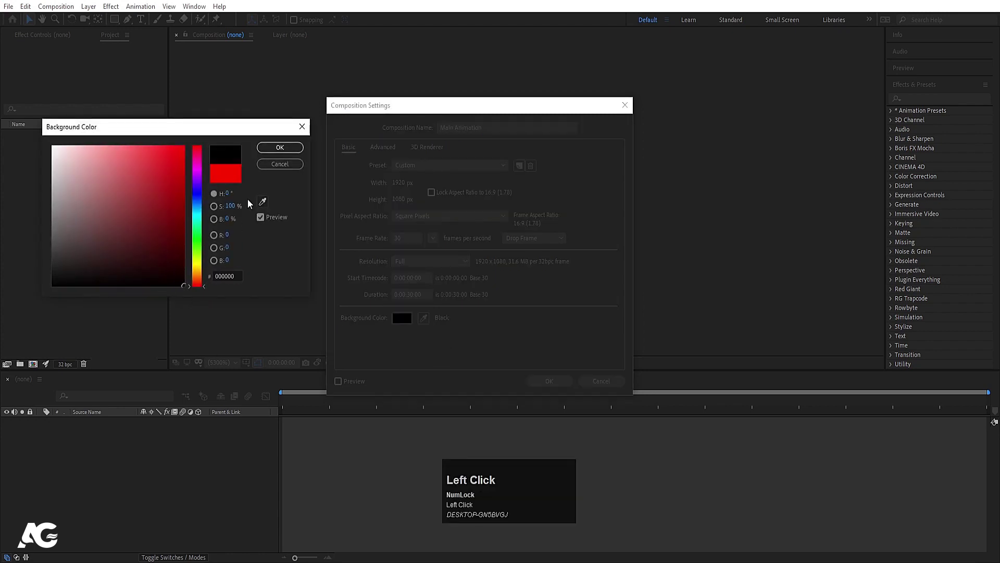
{"action": "left_click", "coordinate": [576, 410]}
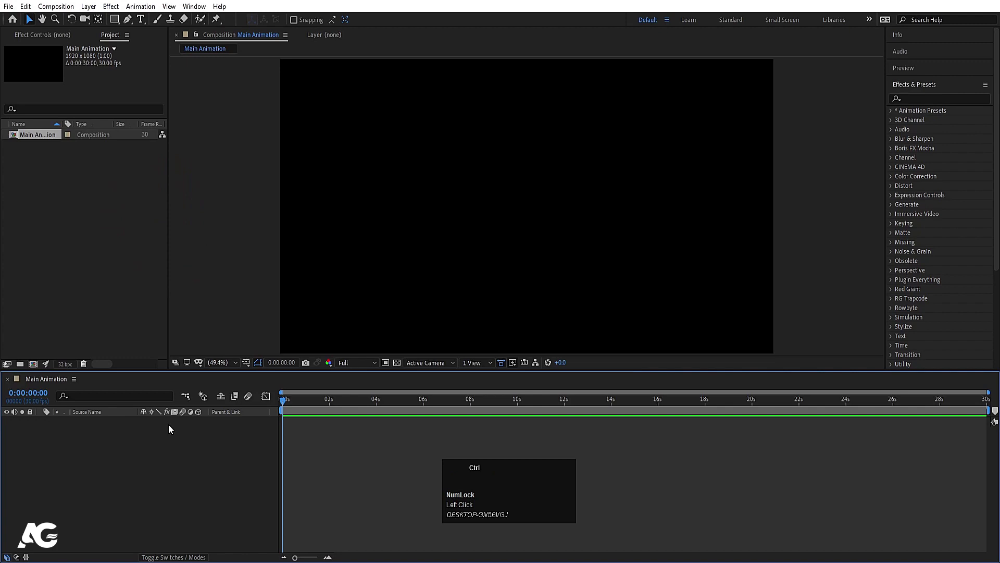
Create a new 800×200 composition, Comp 1
{"action": "key", "text": "ctrl+n"}
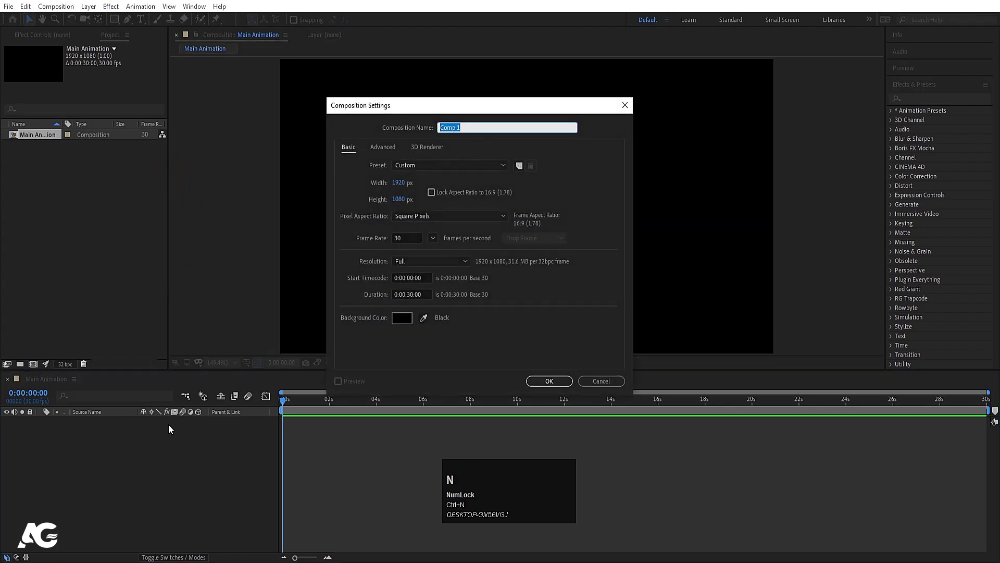
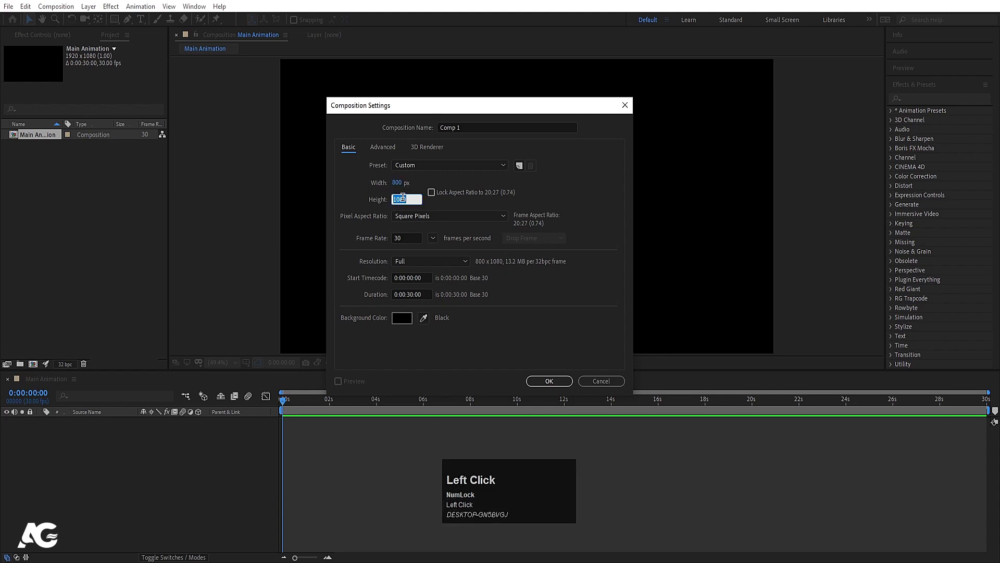
{"action": "key", "text": "Return"}
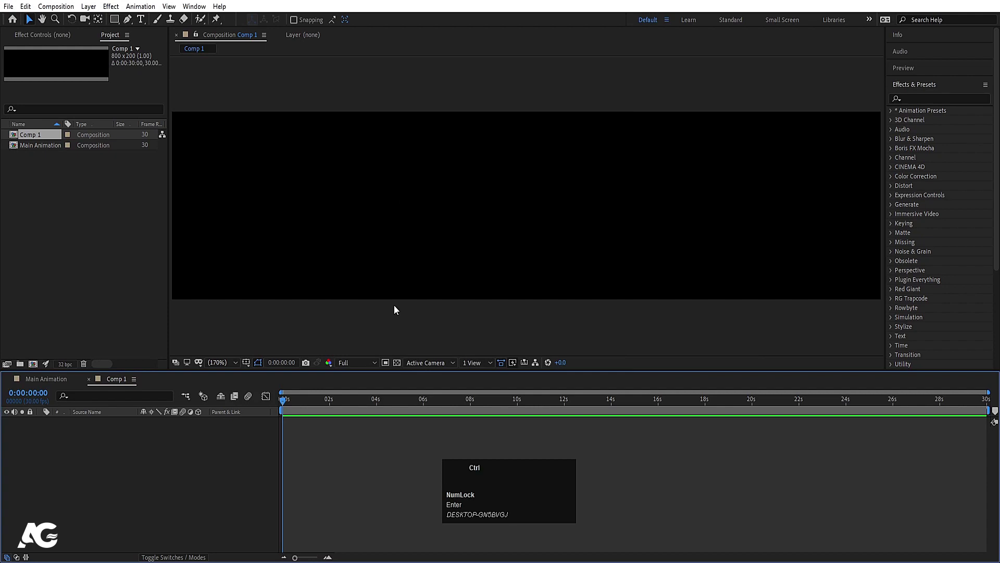
Add a white solid layer named 'bg' to Comp 1
{"action": "key", "text": "ctrl+y"}
{"action": "type", "text": "bg"}
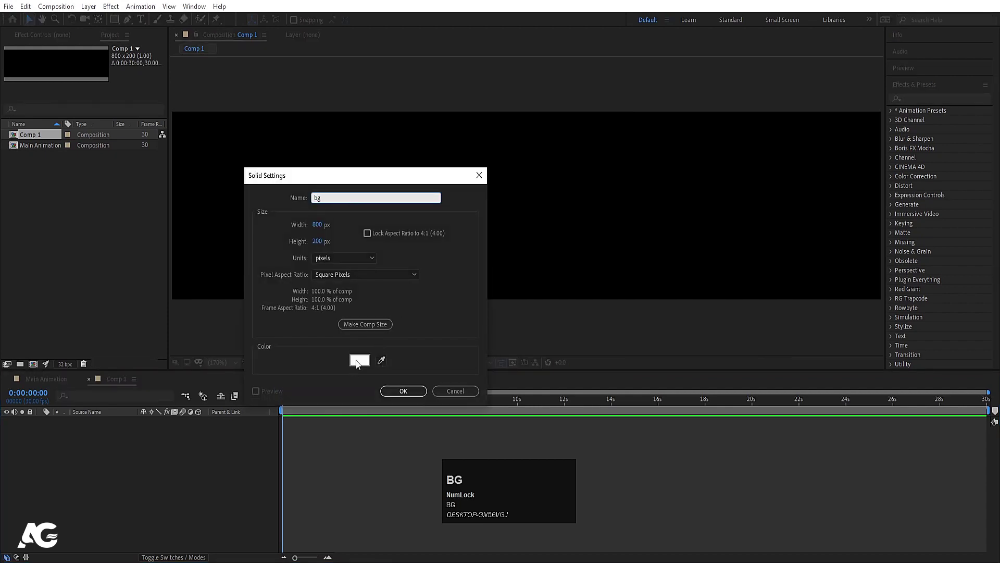
{"action": "key", "text": "Return"}
{"action": "left_click", "coordinate": [143, 478]}
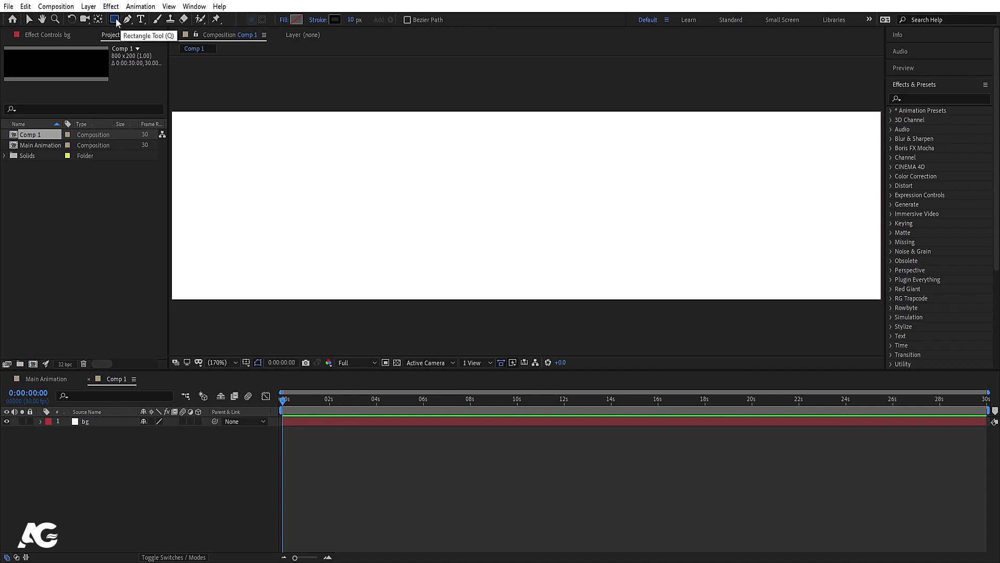
Add a full-comp black-outlined rectangle and scale it to 97 by 90 percent
{"action": "left_click", "coordinate": [119, 21]}
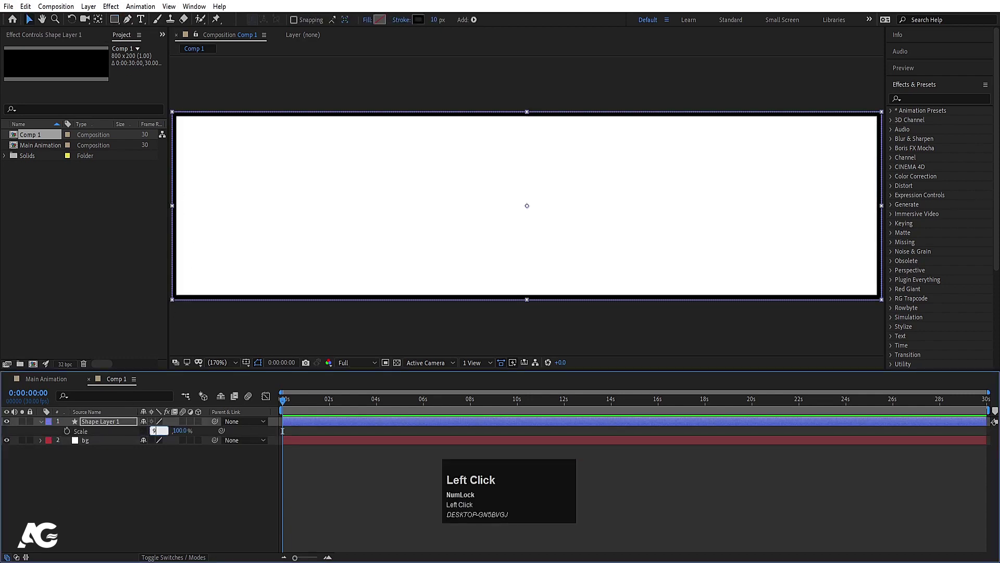
{"action": "key", "text": "Return"}
Add the word MOTION in Oswald SemiBold, centre its anchor and bring up alignment options
{"action": "left_click_drag", "start_coordinate": [155, 429], "coordinate": [141, 489]}
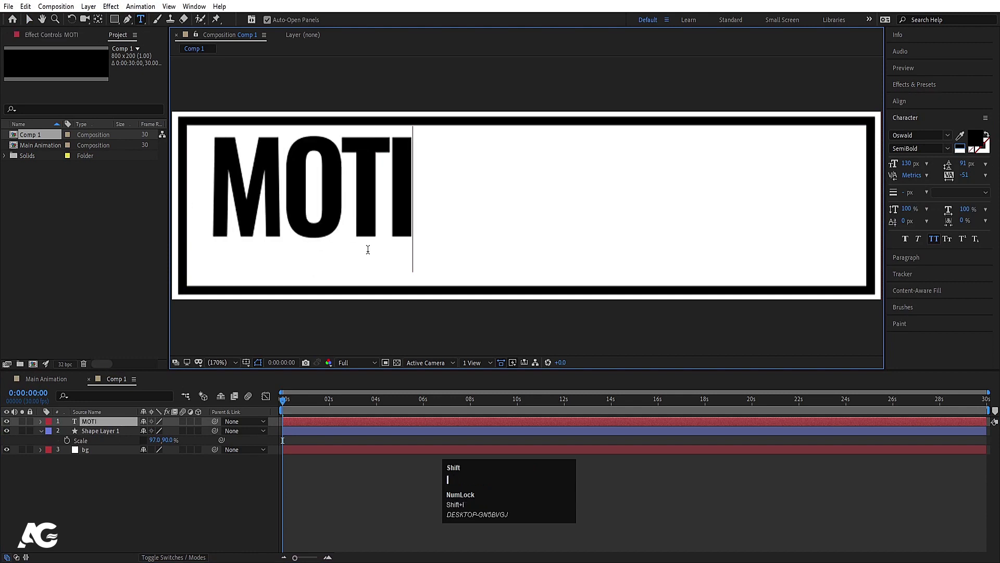
{"action": "left_click", "coordinate": [96, 499]}
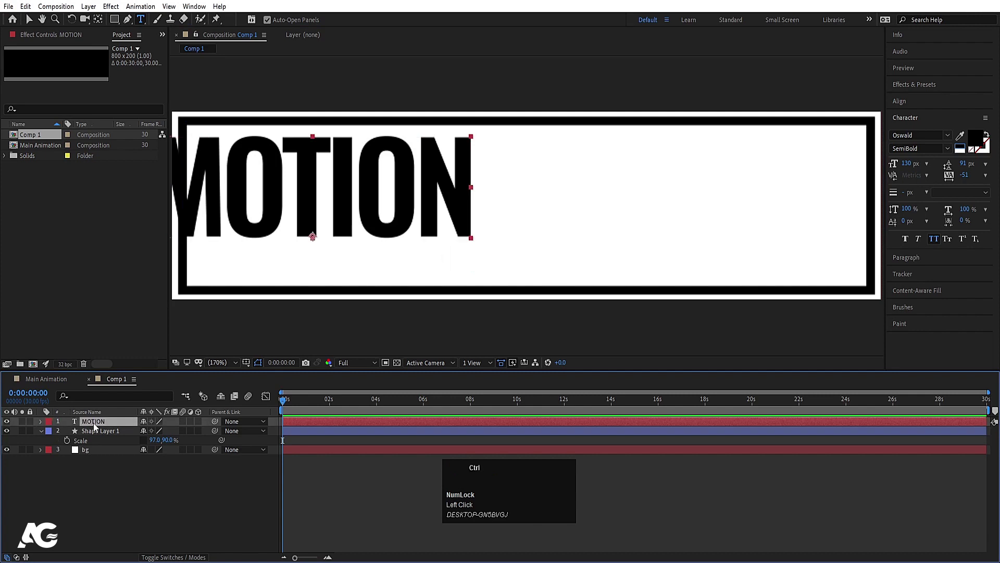
{"action": "key", "text": "ctrl+alt+Home"}
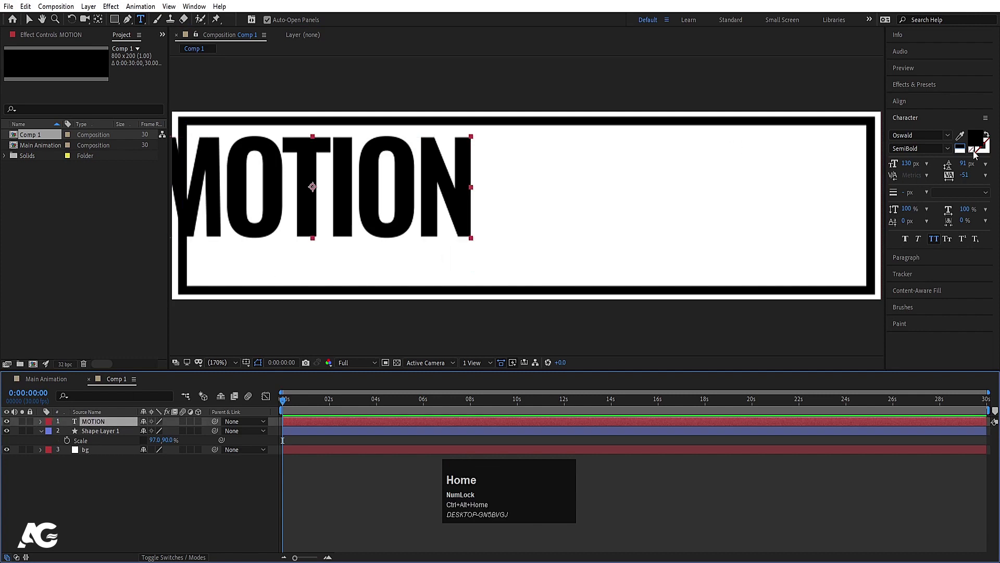
{"action": "left_click", "coordinate": [906, 101]}
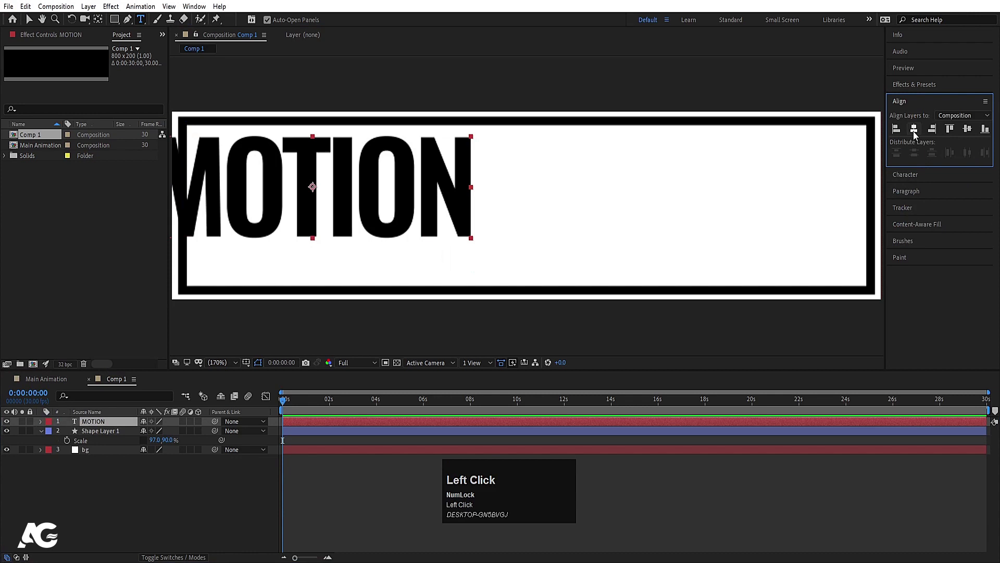
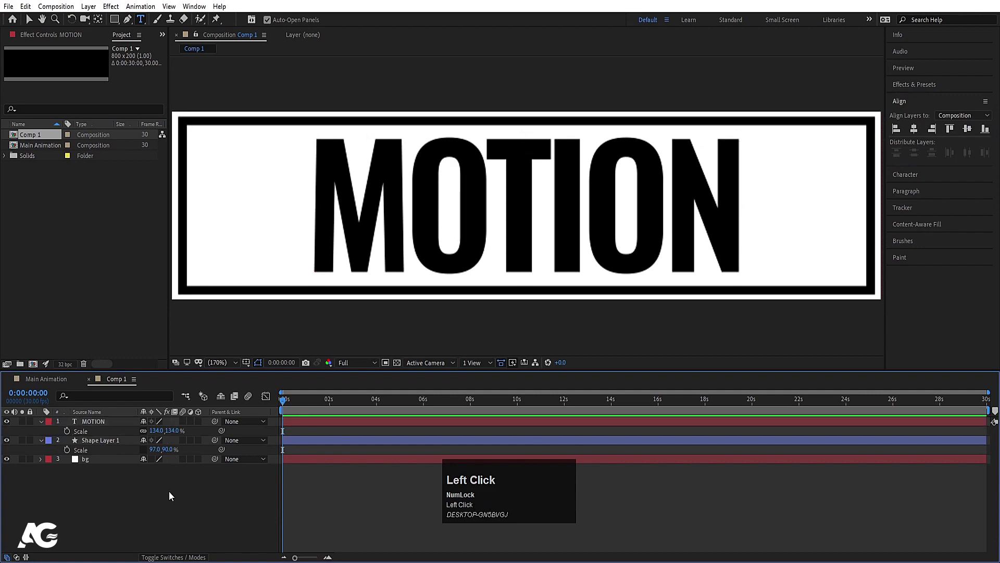
Rename Comp 1 to 'Text' and duplicate it as Text 2
{"action": "key", "text": "u"}
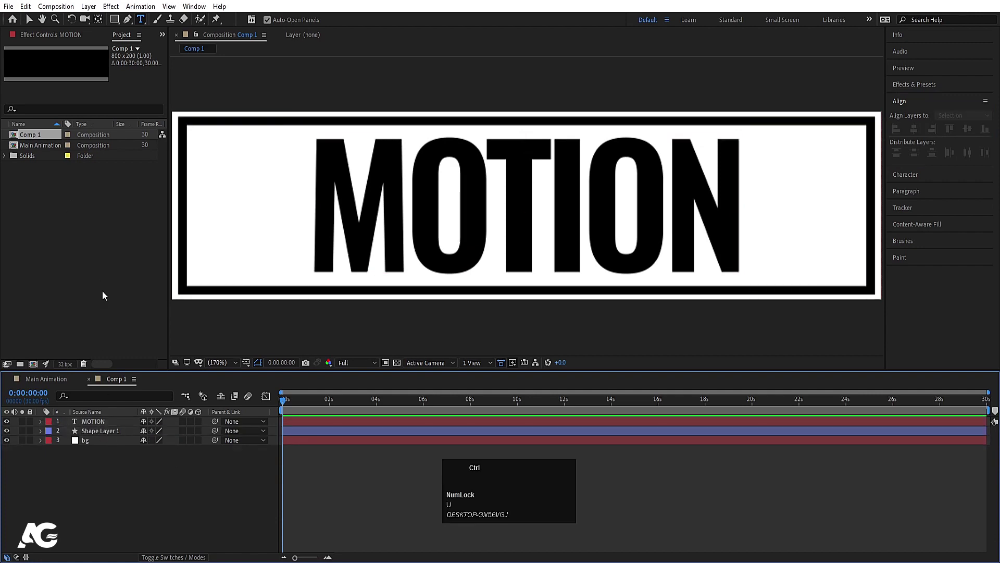
{"action": "key", "text": "ctrl+k"}
{"action": "type", "text": "ext"}
{"action": "key", "text": "Return"}
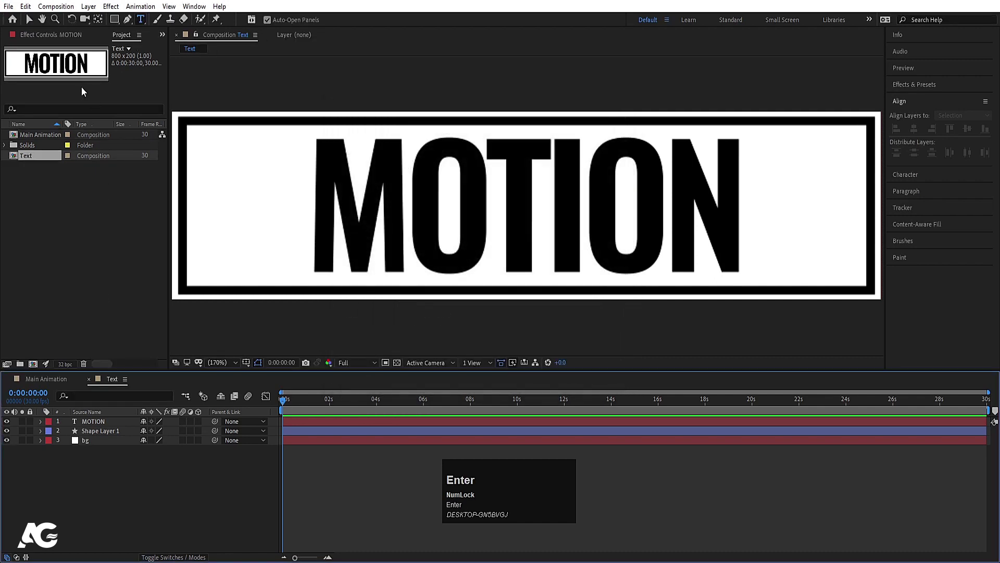
{"action": "left_click", "coordinate": [31, 163]}
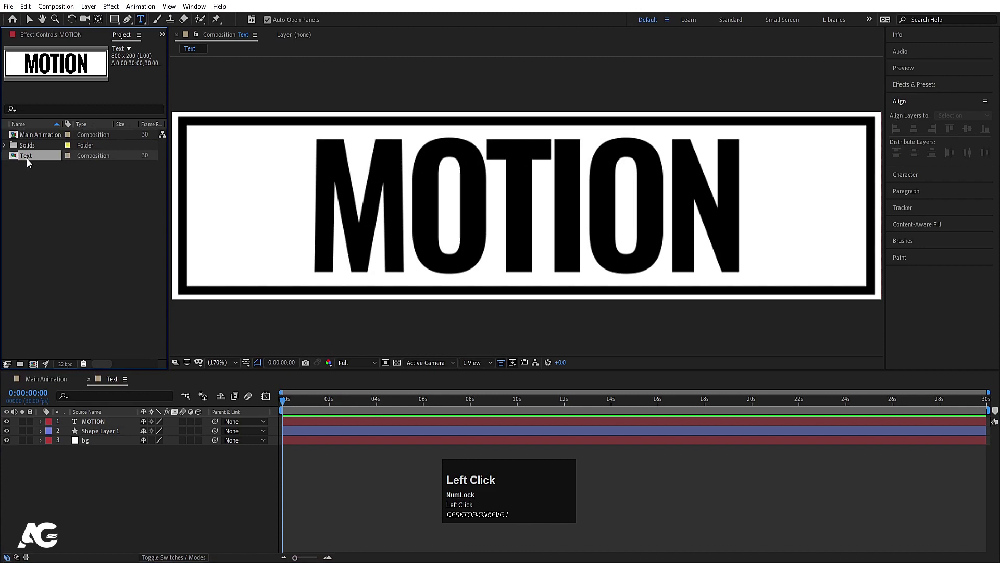
{"action": "key", "text": "ctrl+d"}
In Text 2, retype the word as GRAPHICS and centre it horizontally in the card
{"action": "left_click", "coordinate": [37, 172]}
{"action": "key", "text": "ctrl+a"}
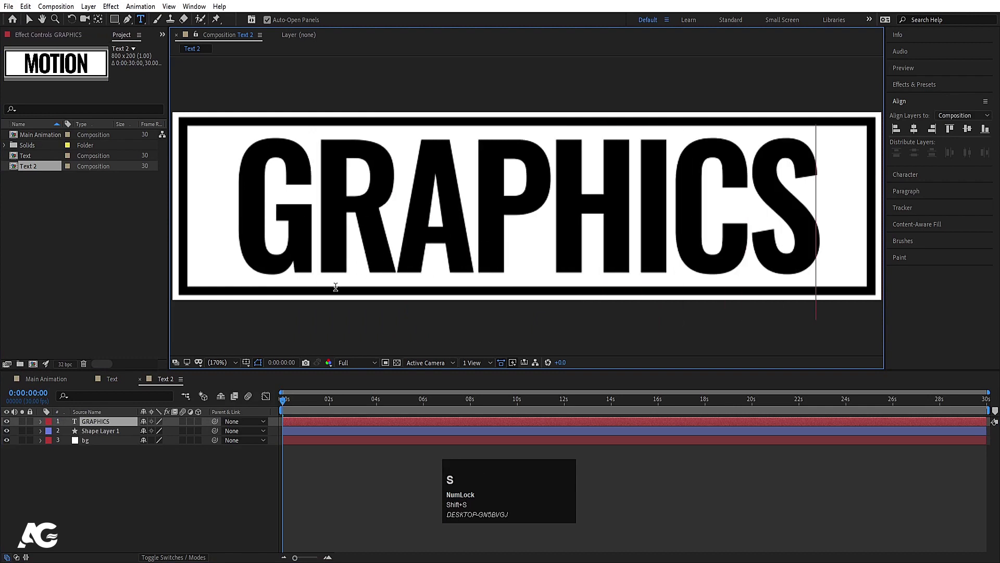
{"action": "left_click", "coordinate": [122, 479]}
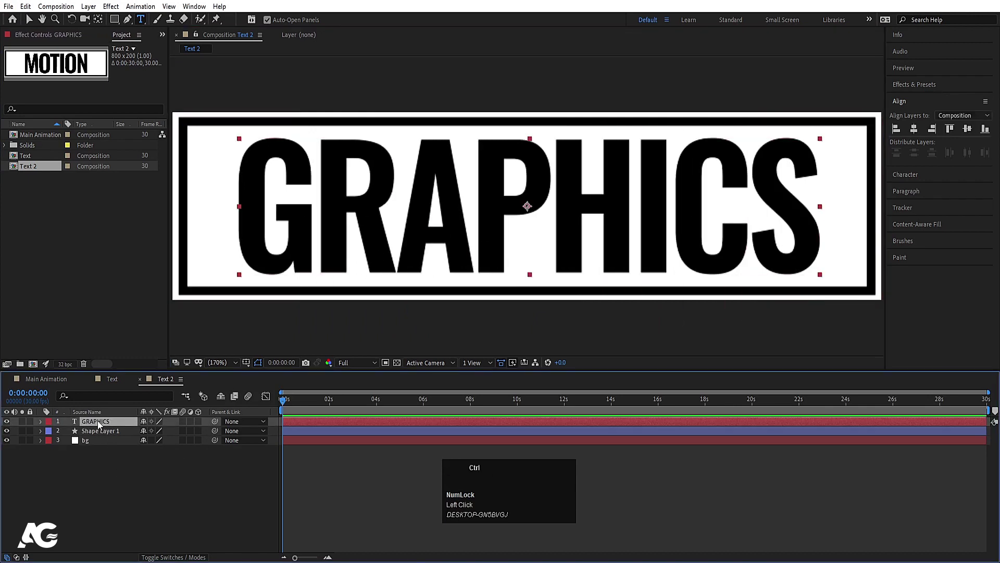
{"action": "key", "text": "ctrl+alt+Home"}
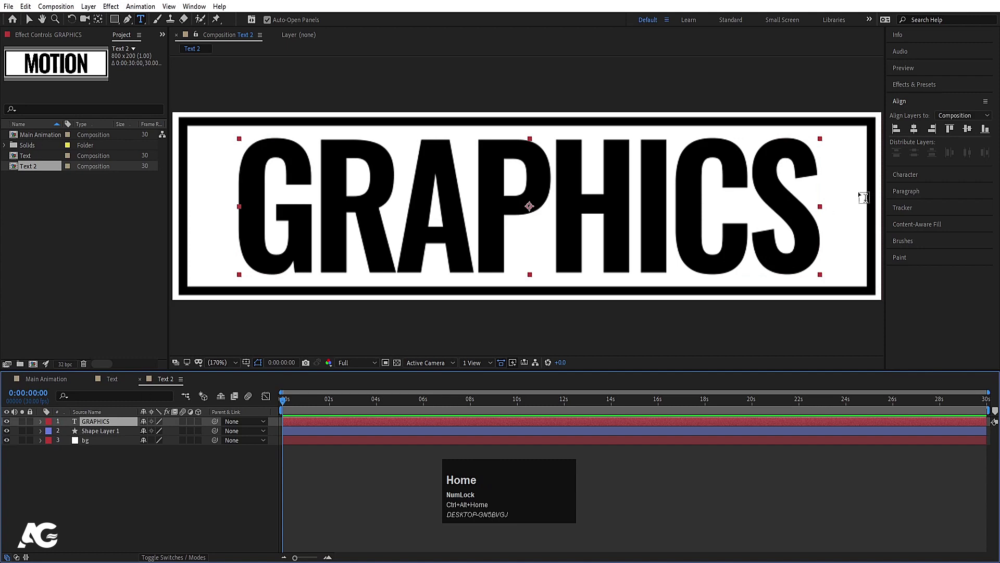
{"action": "left_click", "coordinate": [919, 135]}
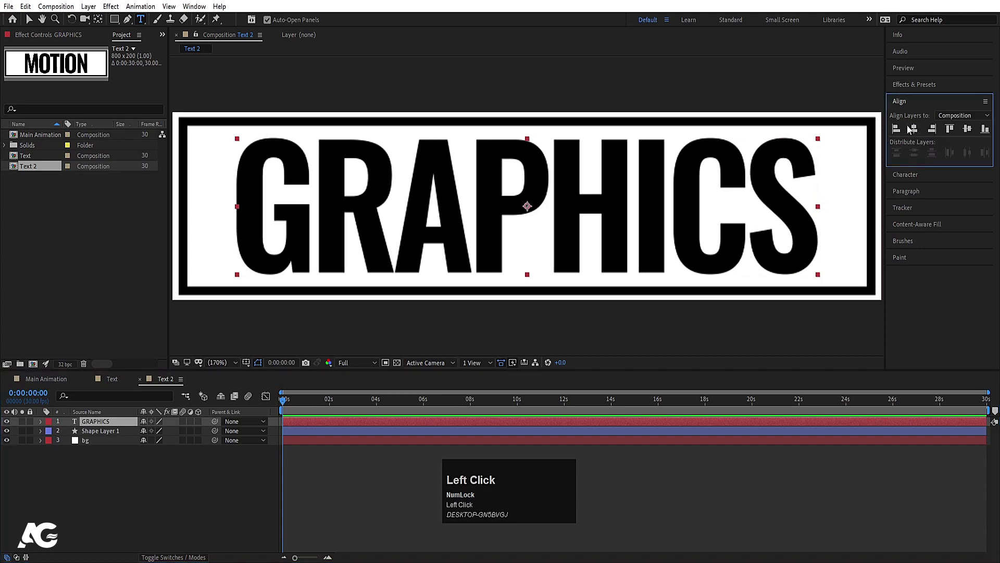
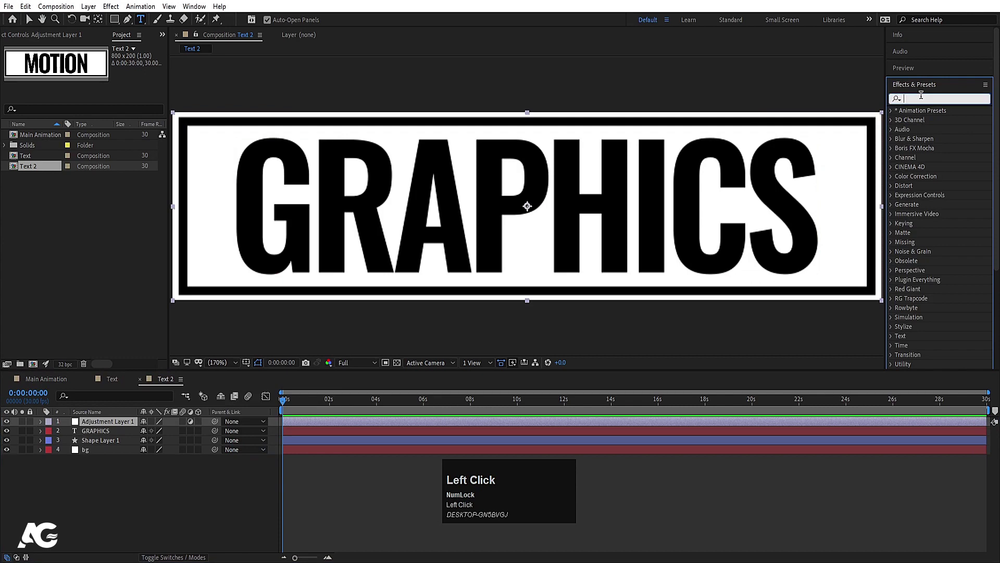
Apply the Tint effect to the adjustment layer to invert the GRAPHICS card
{"action": "type", "text": "tint"}
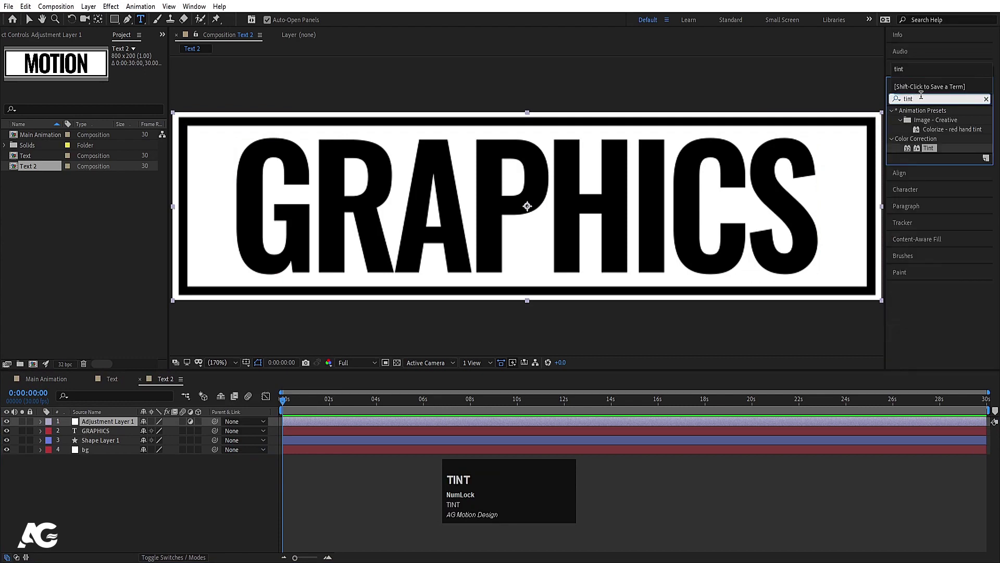
{"action": "left_click", "coordinate": [925, 153]}
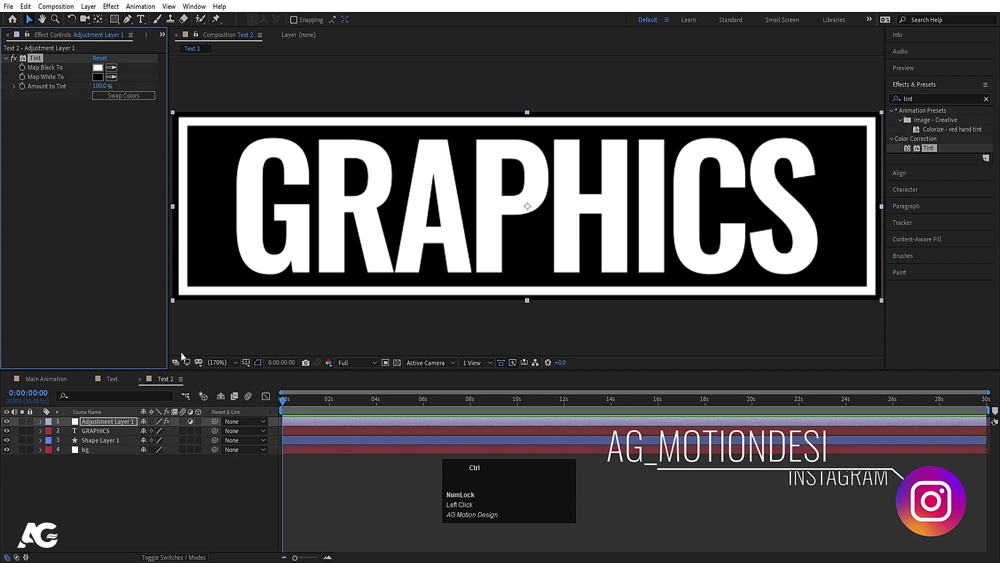
Create a new 200×200 composition named 'Box'
{"action": "key", "text": "ctrl+n"}
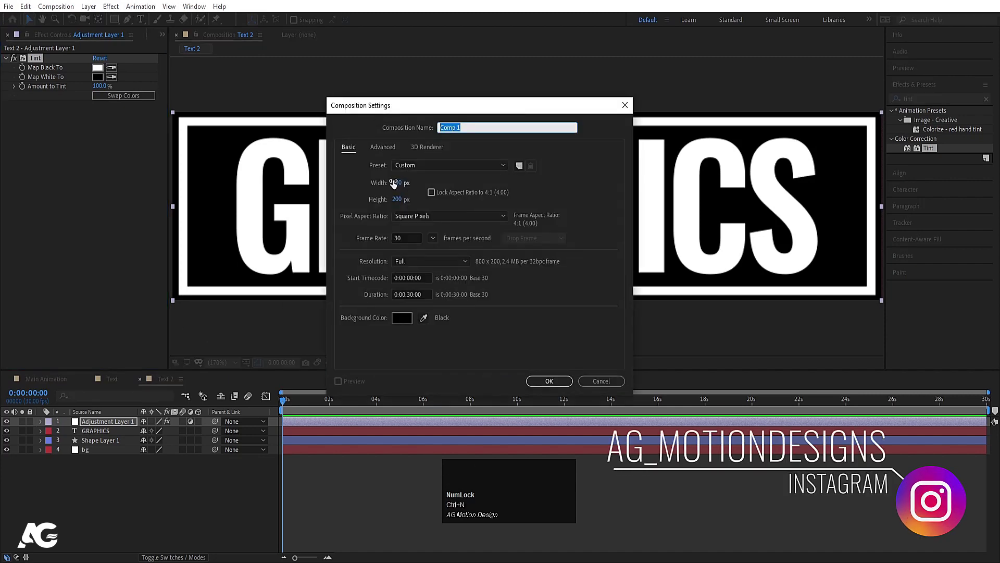
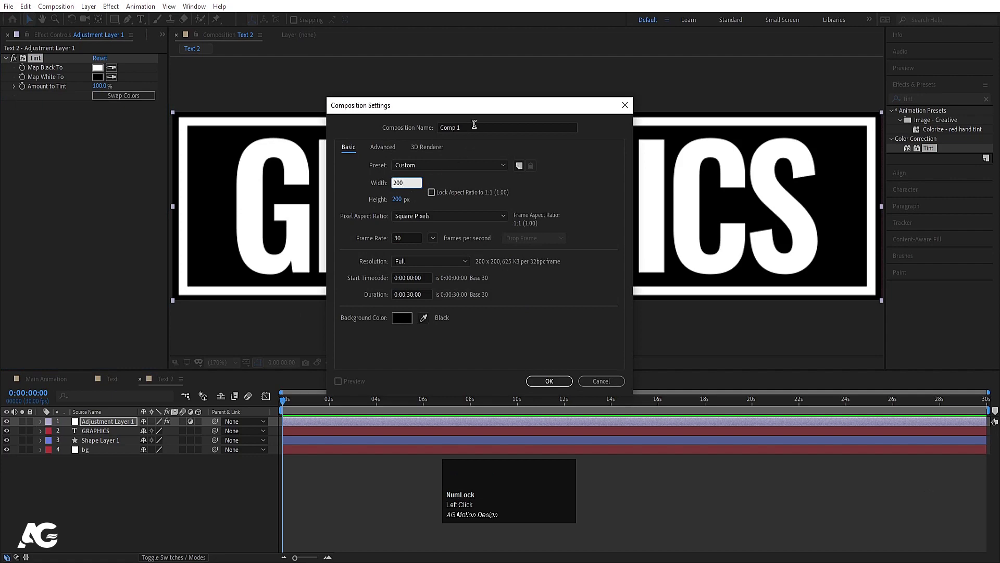
{"action": "left_click", "coordinate": [471, 121]}
{"action": "key", "text": "ctrl+a"}
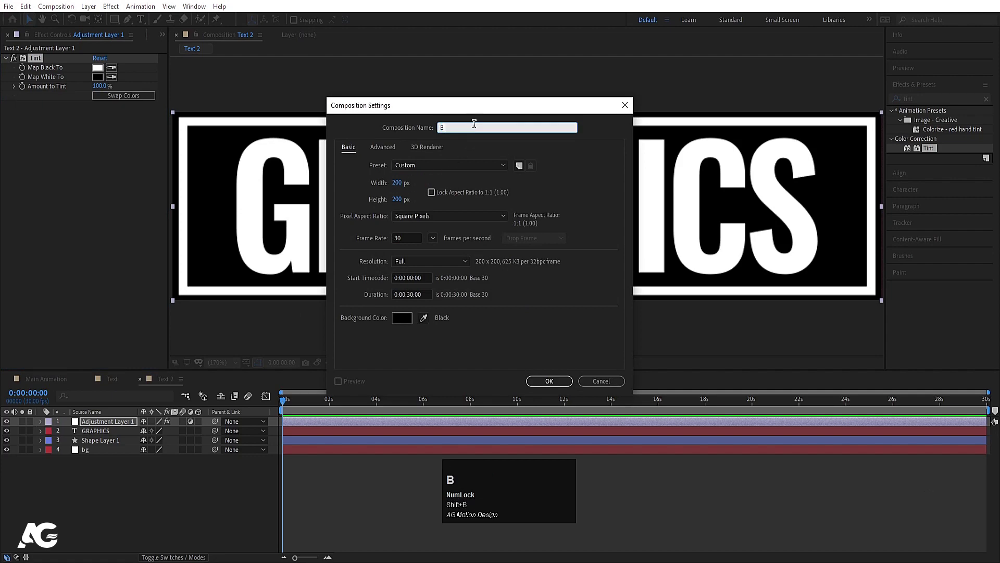
{"action": "type", "text": "ox"}
{"action": "key", "text": "Return"}
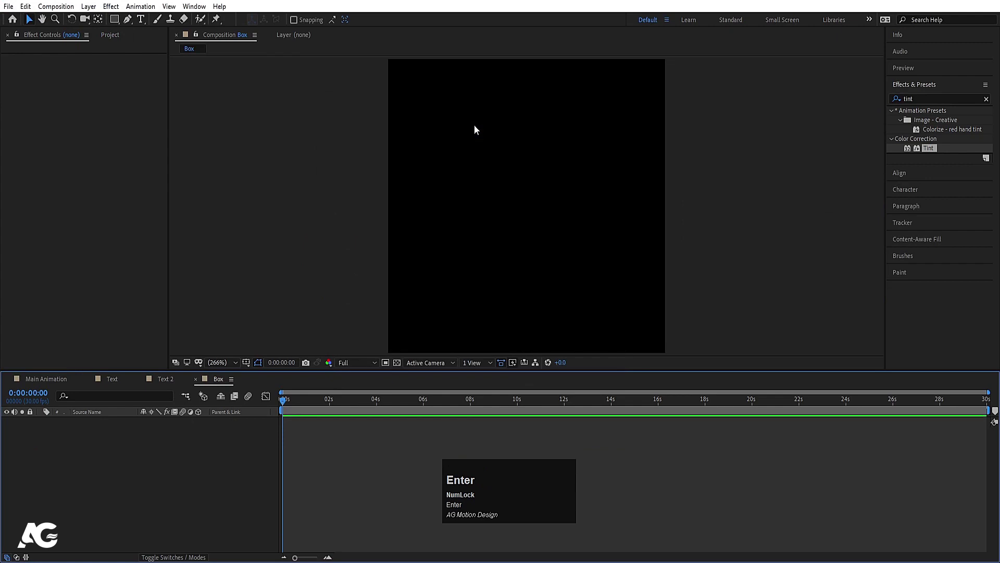
Drag the Text composition from the Project panel into Main Animation
{"action": "left_click", "coordinate": [51, 386]}
{"action": "key", "text": "ctrl+0"}
{"action": "left_click_drag", "start_coordinate": [35, 174], "coordinate": [90, 226]}
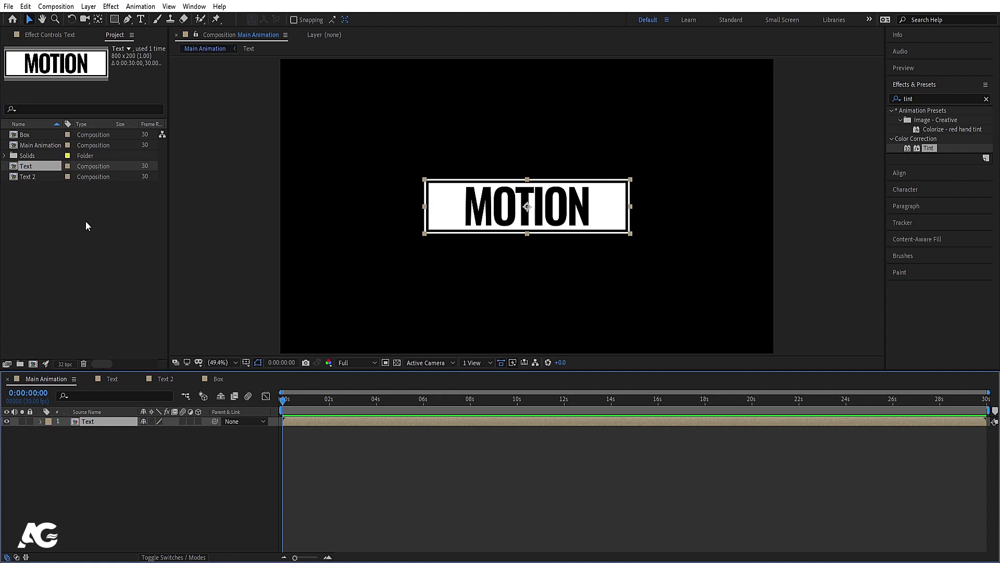
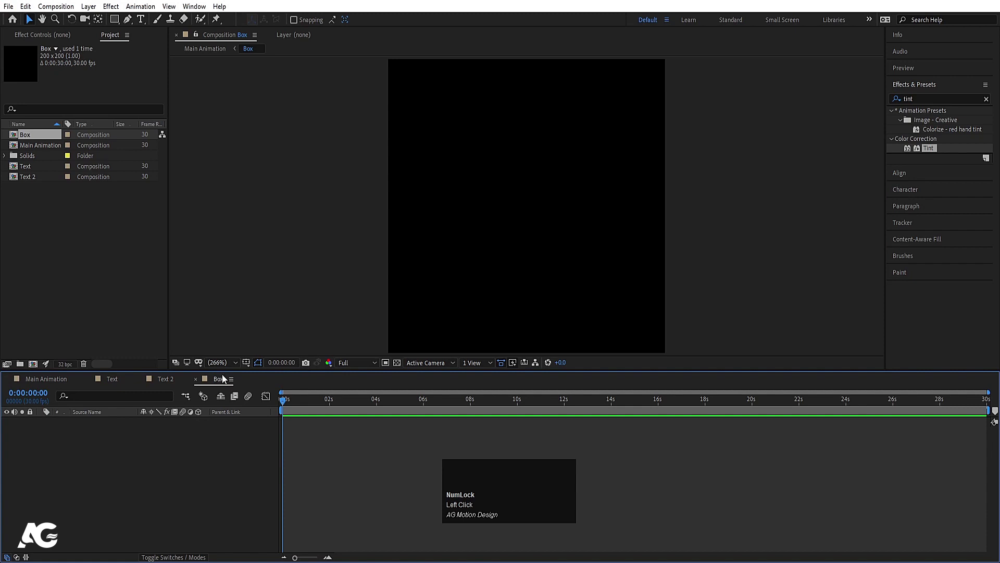
Fill Box with a white solid, add it to Main Animation and duplicate it beside MOTION
{"action": "key", "text": "ctrl+y"}
{"action": "key", "text": "Return"}
{"action": "left_click_drag", "start_coordinate": [57, 382], "coordinate": [93, 425]}
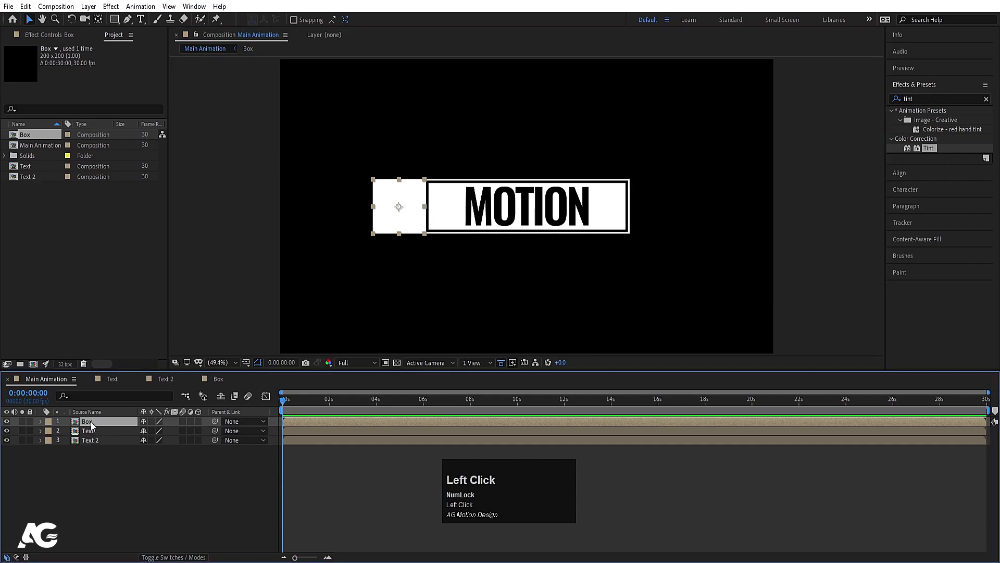
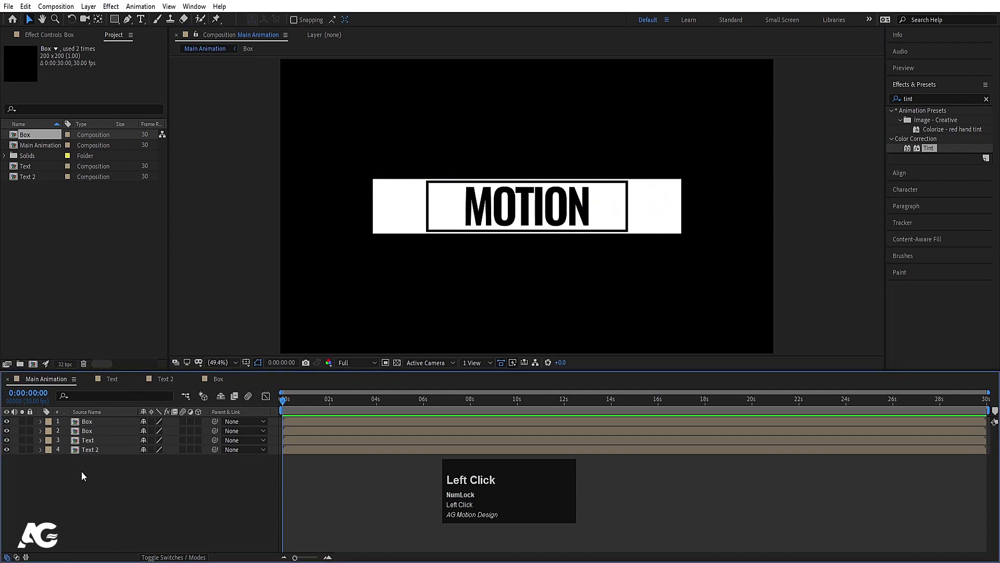
{"action": "key", "text": "y"}
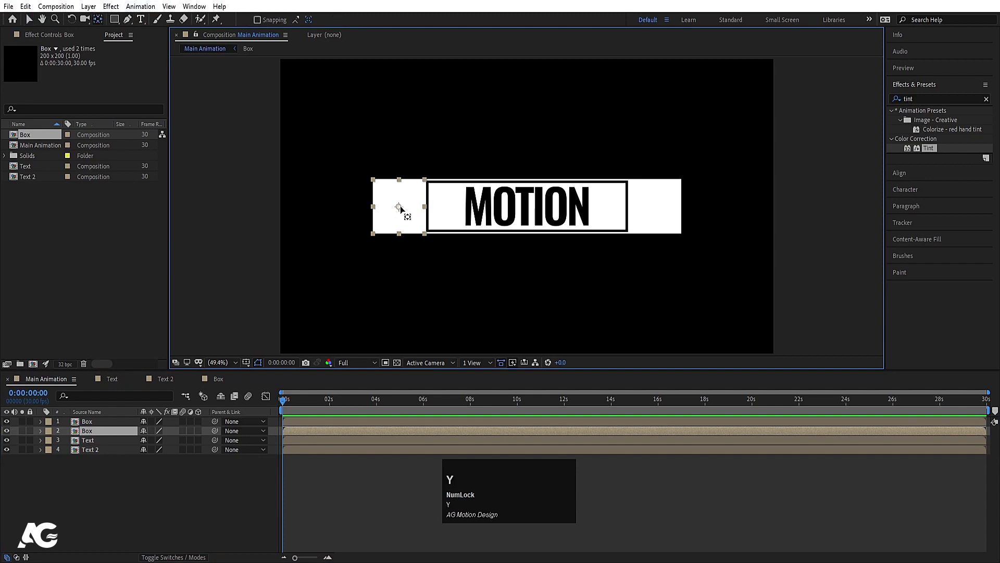
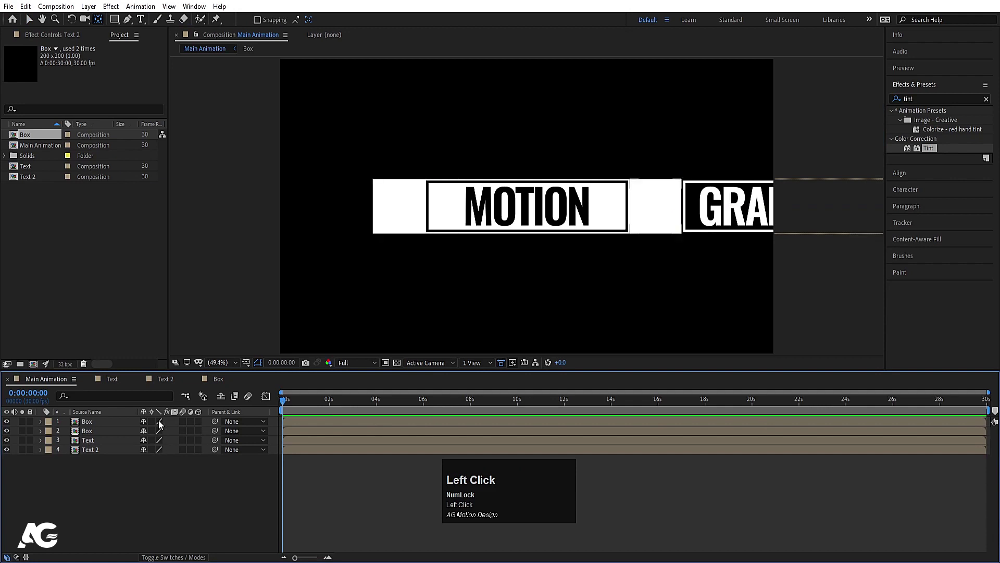
Duplicate Text 2 as Text 3 and delete every layer except the white bg solid
{"action": "left_click", "coordinate": [33, 181]}
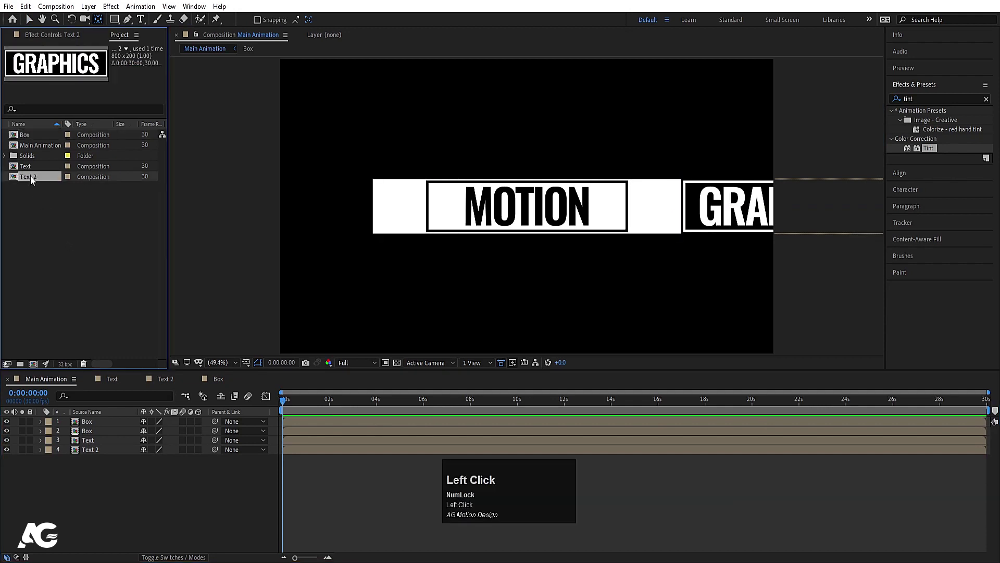
{"action": "key", "text": "ctrl+d"}
{"action": "left_click", "coordinate": [41, 190]}
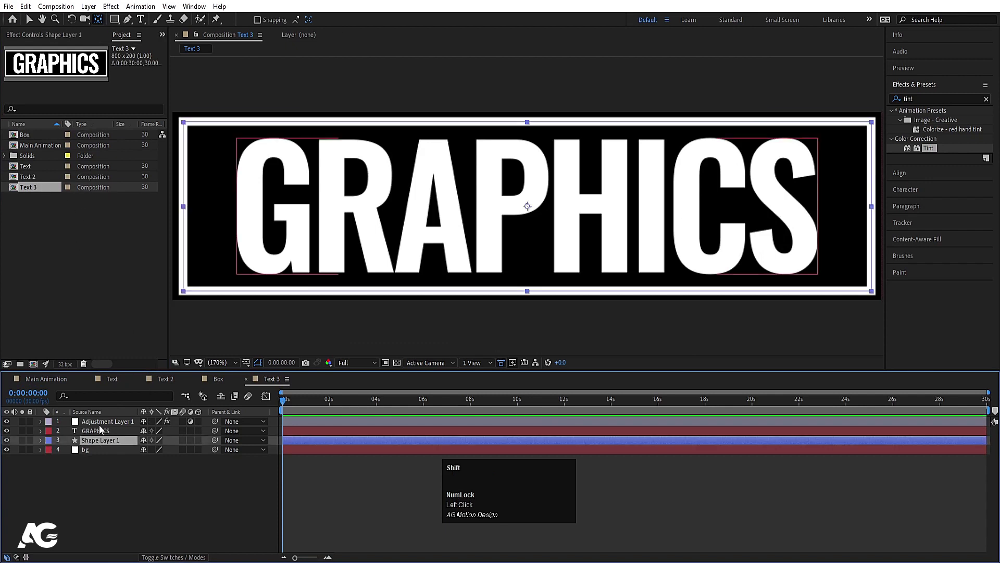
{"action": "left_click", "coordinate": [103, 424]}
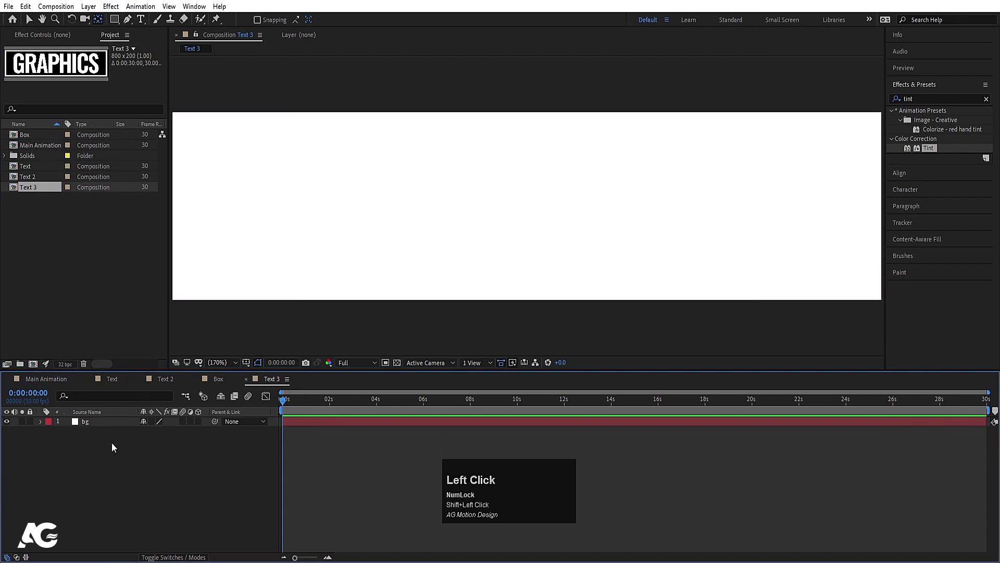
{"action": "key", "text": "ctrl+k"}
Rename the stripped composition 'big box' in Composition Settings
{"action": "key", "text": "ctrl+Num_Lock"}
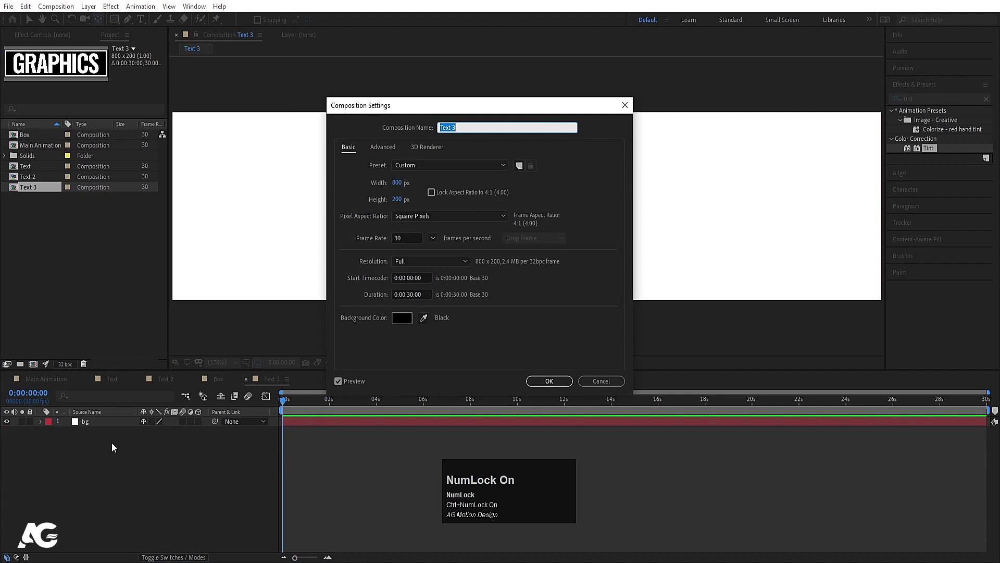
{"action": "type", "text": "big"}
{"action": "key", "text": "space"}
{"action": "type", "text": "box"}
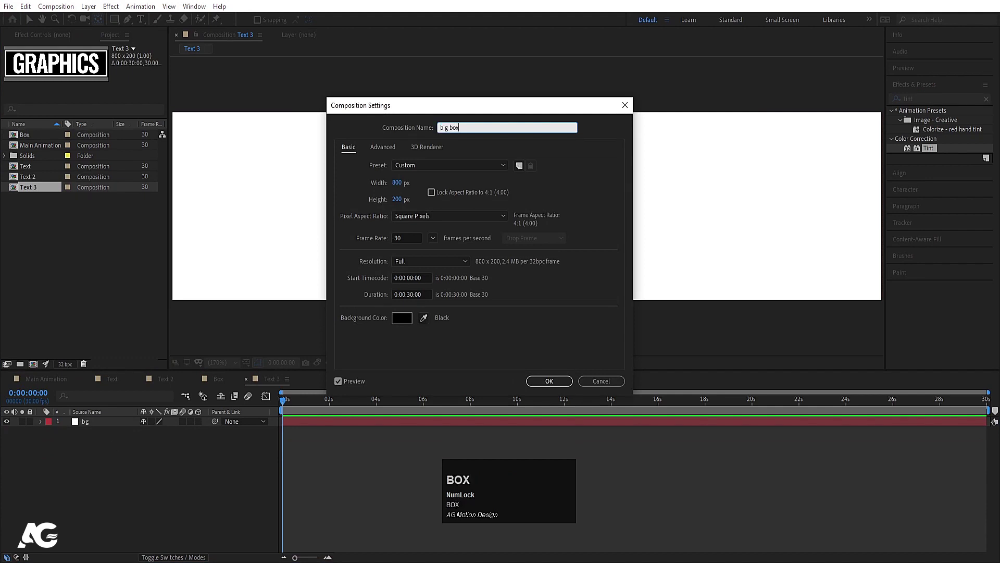
{"action": "key", "text": "Return"}
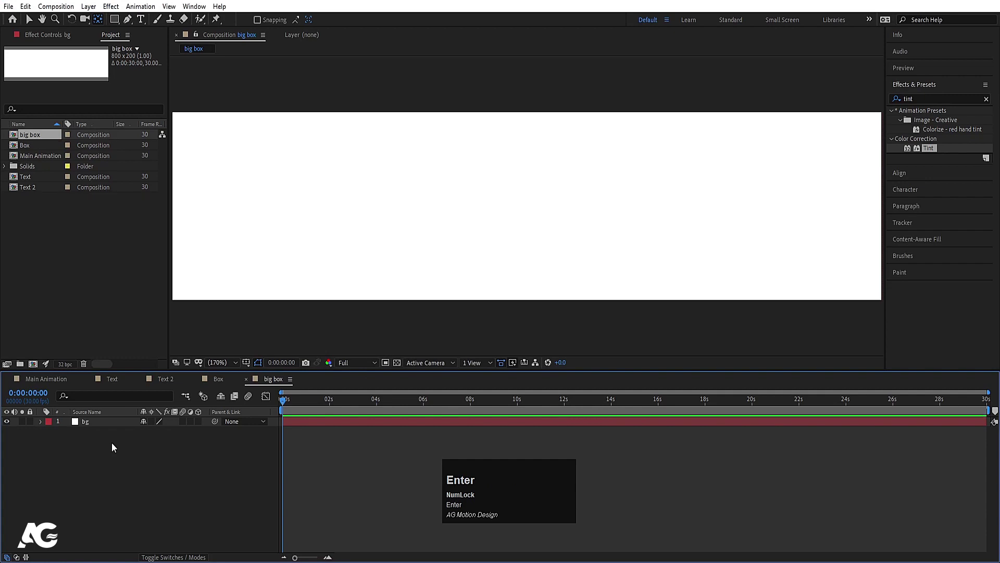
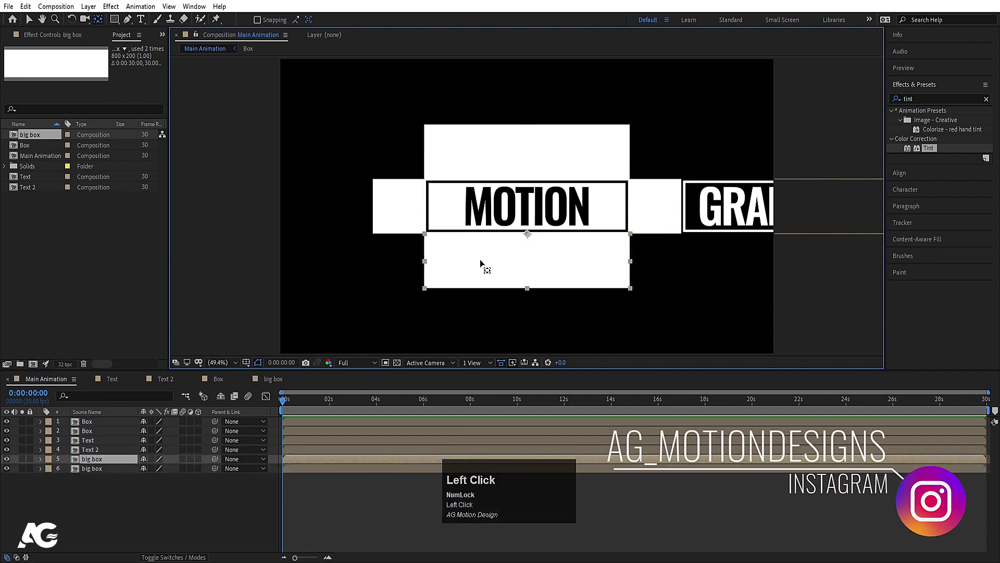
Switch every Main Animation layer to 3D and pick the Text 2 (GRAPHICS) layer to parent to '2. Box'
{"action": "key", "text": "ctrl+a"}
{"action": "left_click", "coordinate": [201, 471]}
{"action": "key", "text": "v"}
{"action": "left_click", "coordinate": [195, 490]}
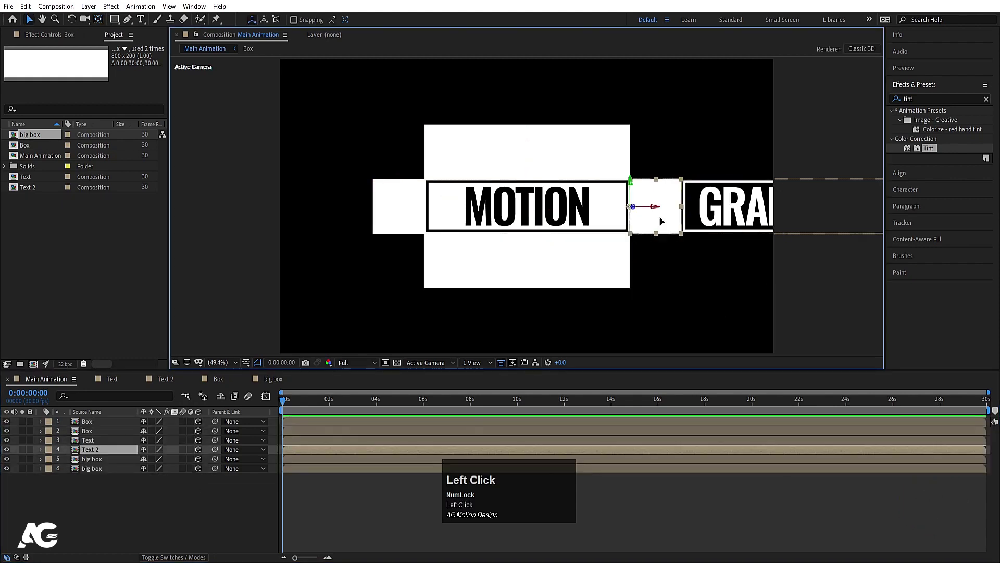
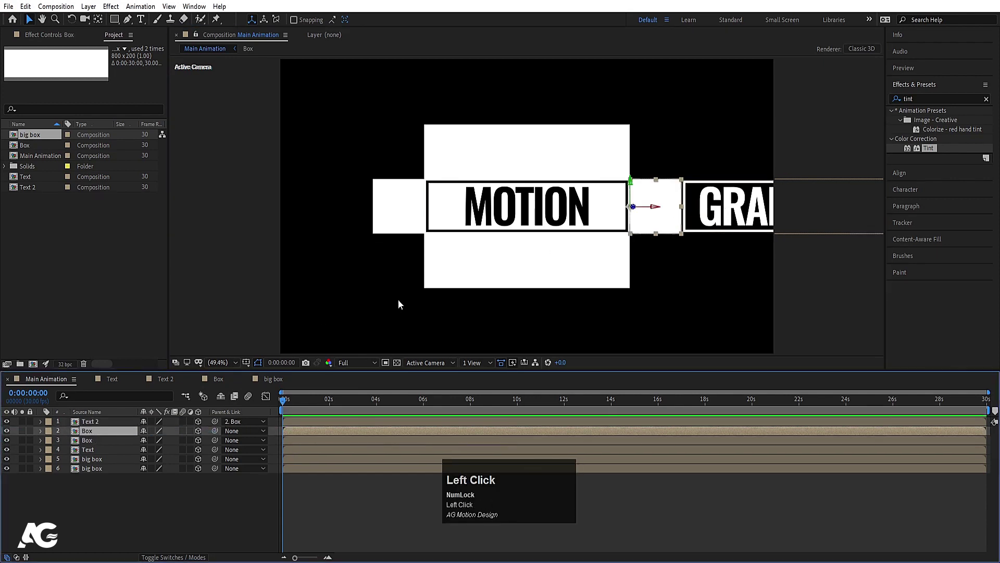
From Custom View 1, set Y Rotation ±90° on Text 2 and the Box layers and X Rotation -90° on the big box layers
{"action": "key", "text": "r"}
{"action": "left_click", "coordinate": [430, 365]}
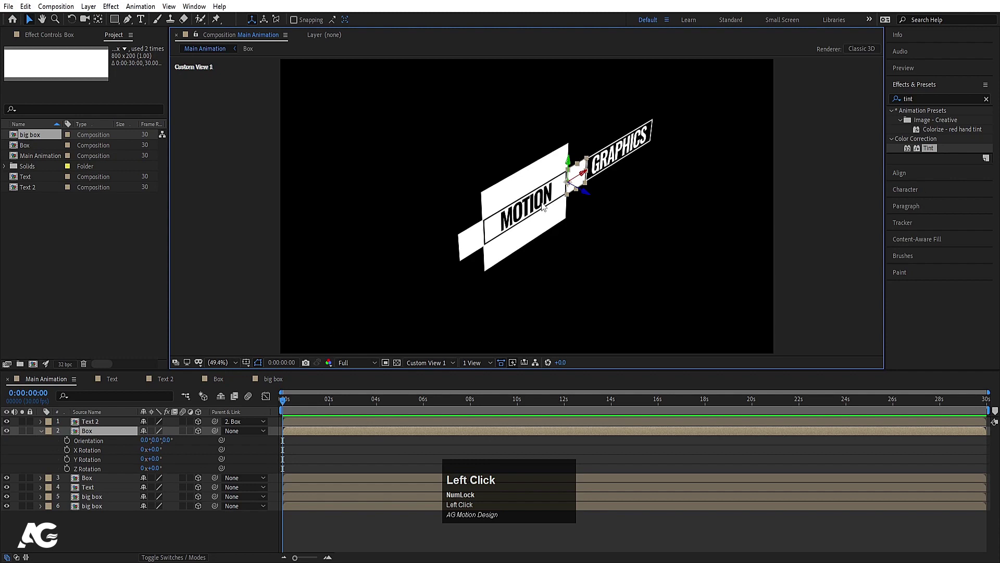
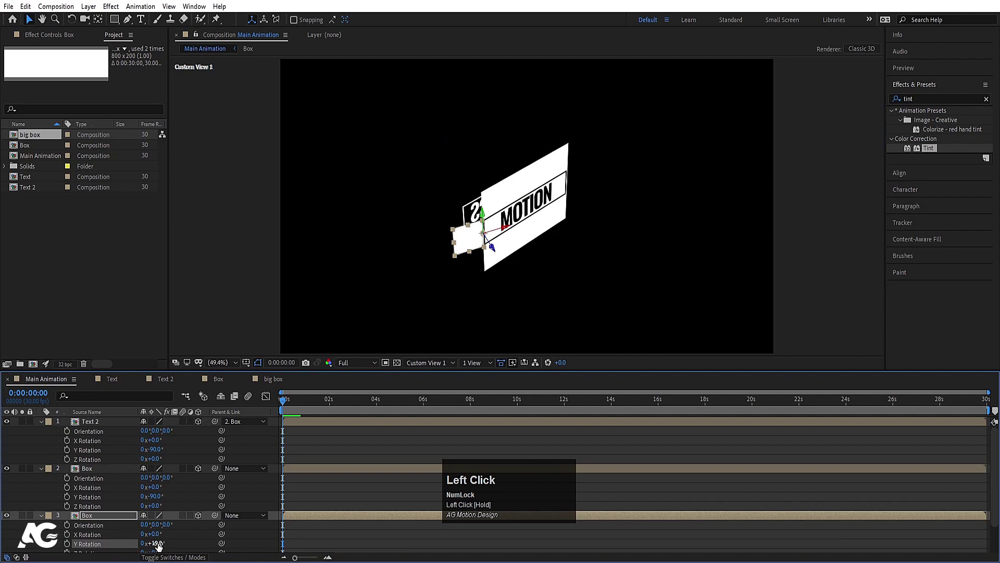
{"action": "key", "text": "Return"}
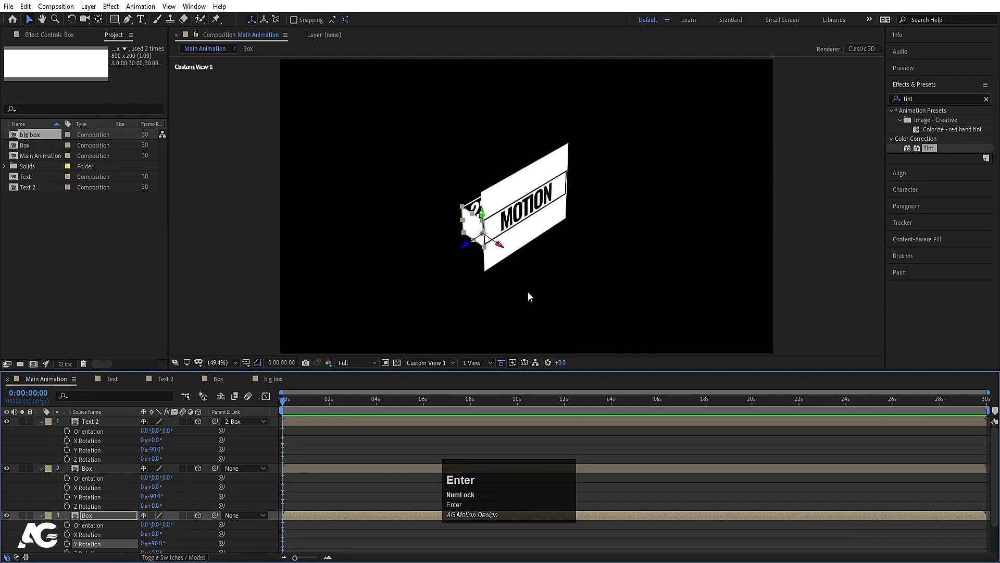
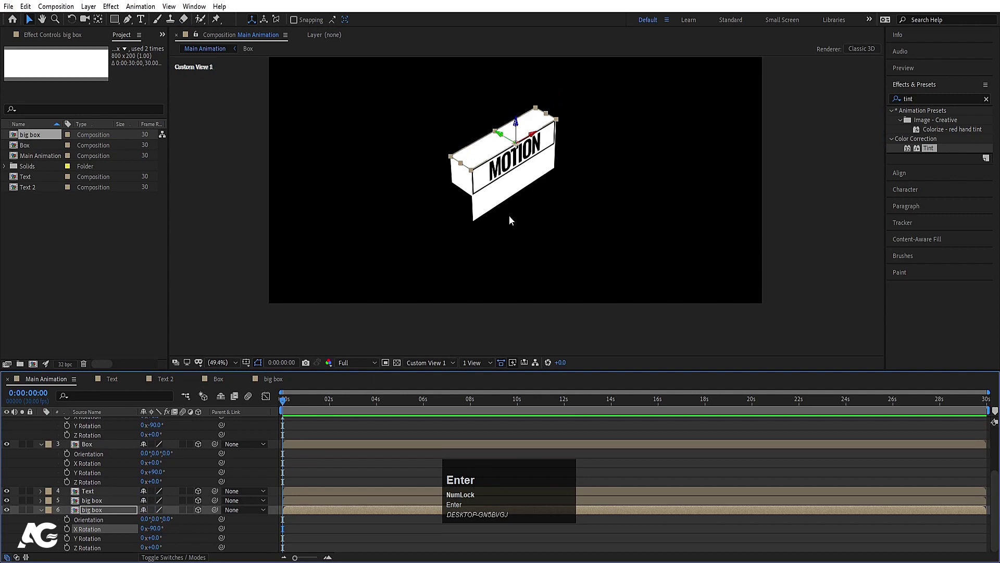
{"action": "left_click", "coordinate": [506, 204]}
{"action": "key", "text": "r"}
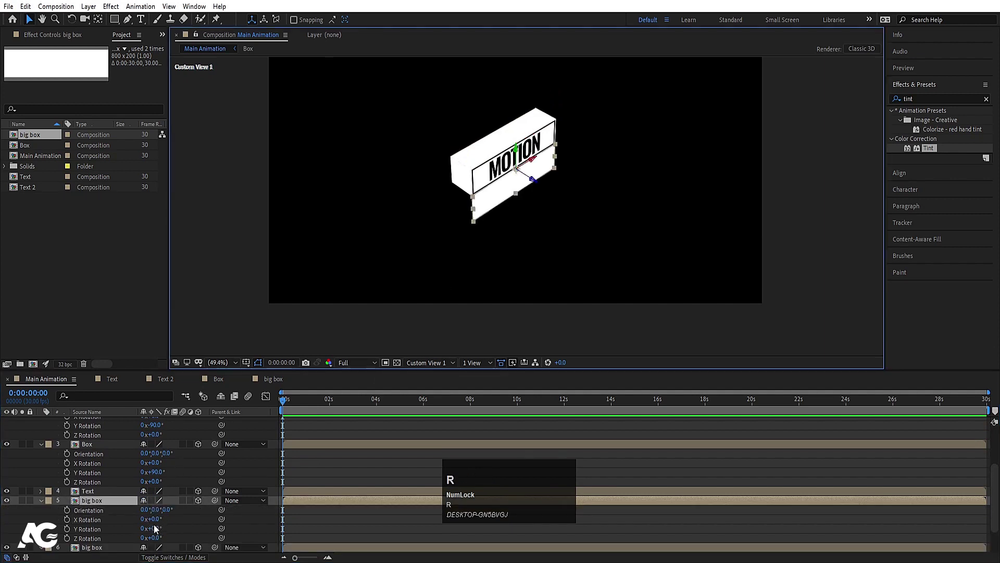
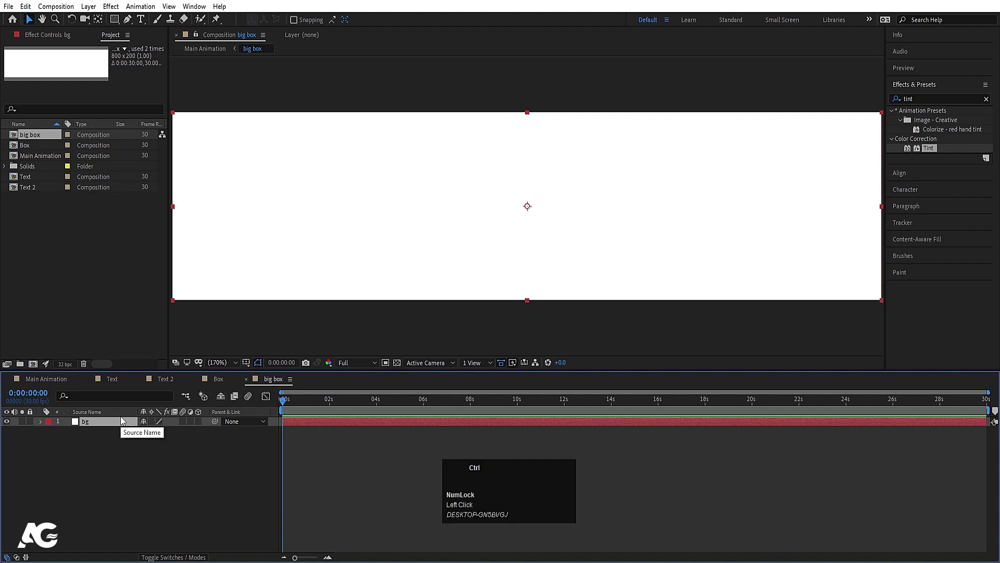
Give the big box solid a darker colour in Solid Settings and return to Main Animation
{"action": "key", "text": "ctrl+shift+y"}
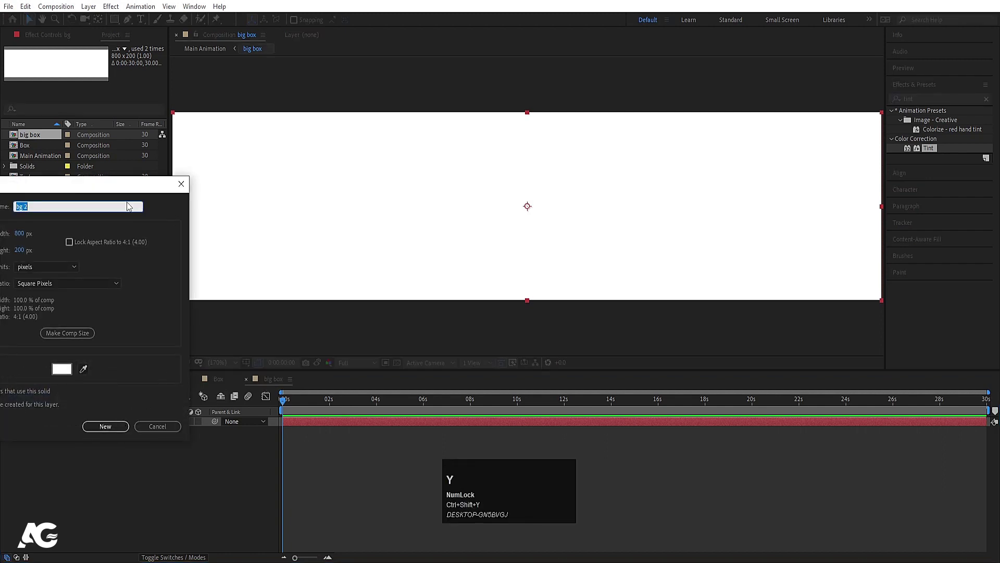
{"action": "left_click_drag", "start_coordinate": [98, 190], "coordinate": [238, 364]}
{"action": "key", "text": "Return"}
{"action": "left_click", "coordinate": [59, 386]}
{"action": "key", "text": "u"}
{"action": "left_click", "coordinate": [448, 365]}
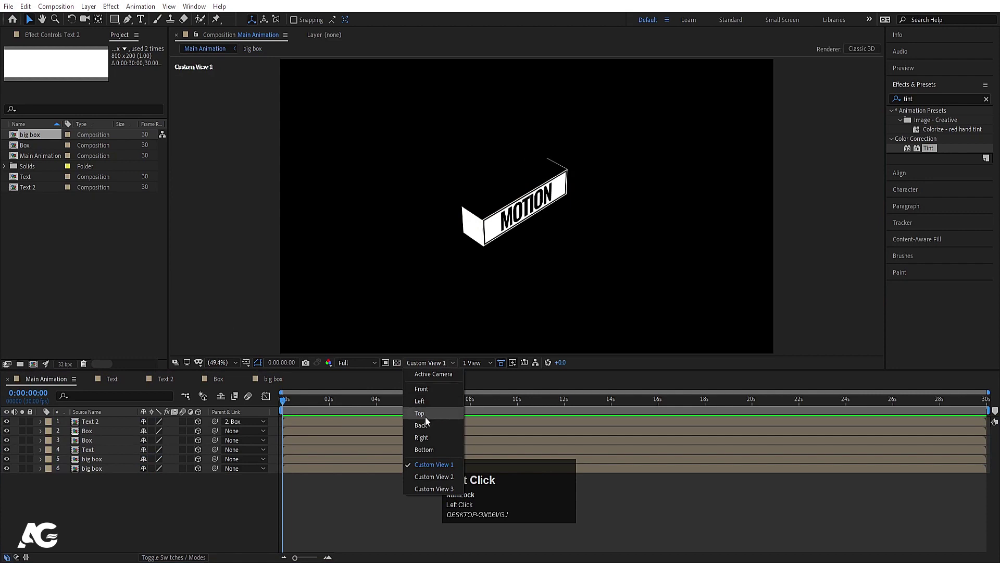
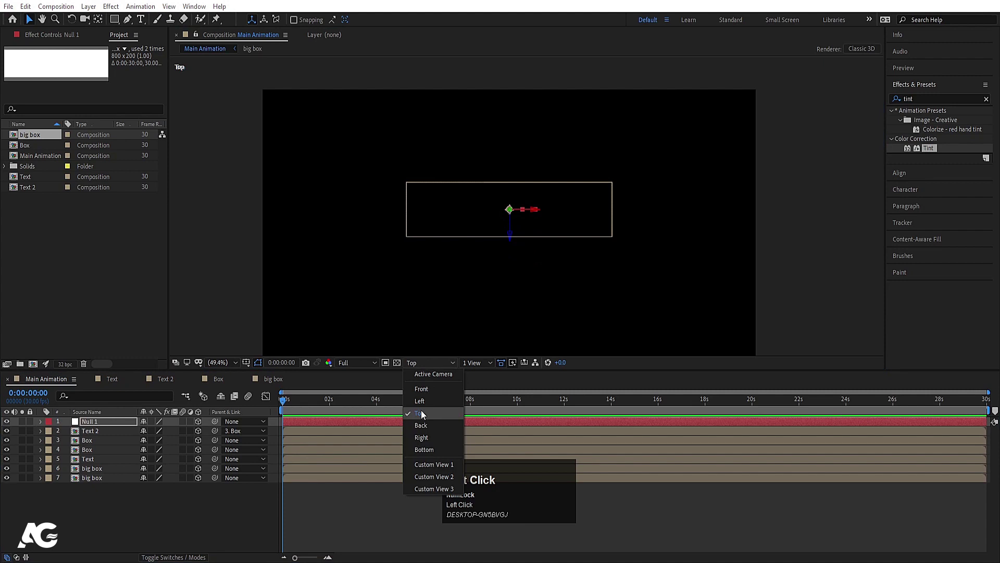
Back in Active Camera view, pick-whip layers 2–7 so Null 1 becomes their parent
{"action": "scroll", "scroll_direction": "up", "scroll_amount": 3}
{"action": "left_click", "coordinate": [423, 365]}
{"action": "left_click_drag", "start_coordinate": [423, 365], "coordinate": [111, 432]}
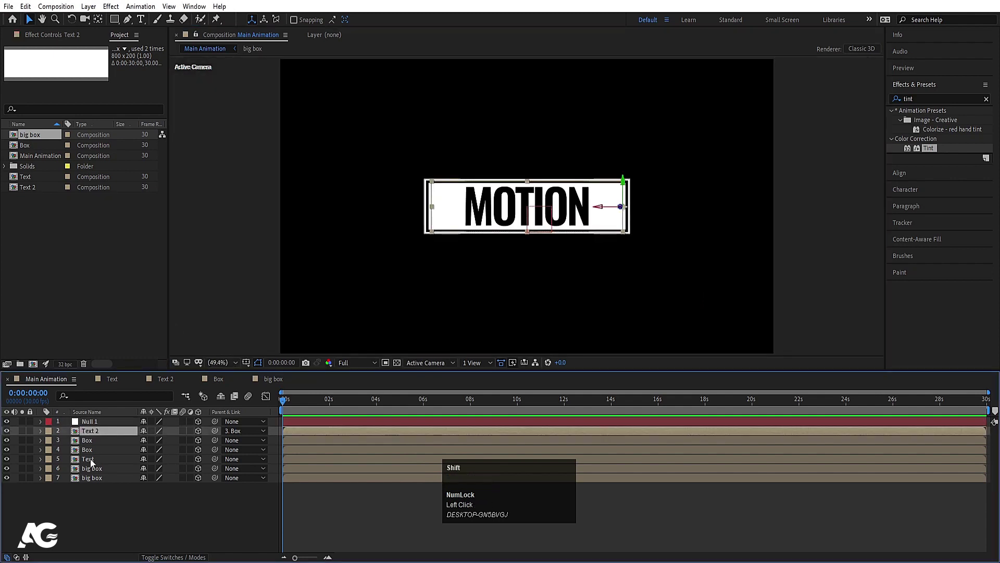
{"action": "left_click", "coordinate": [97, 482]}
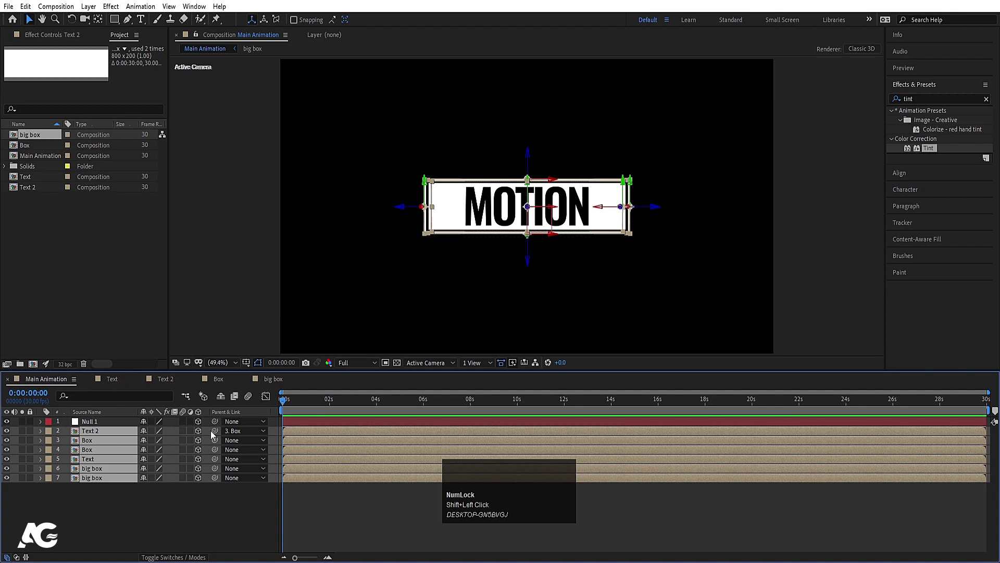
{"action": "left_click_drag", "start_coordinate": [241, 436], "coordinate": [90, 517]}
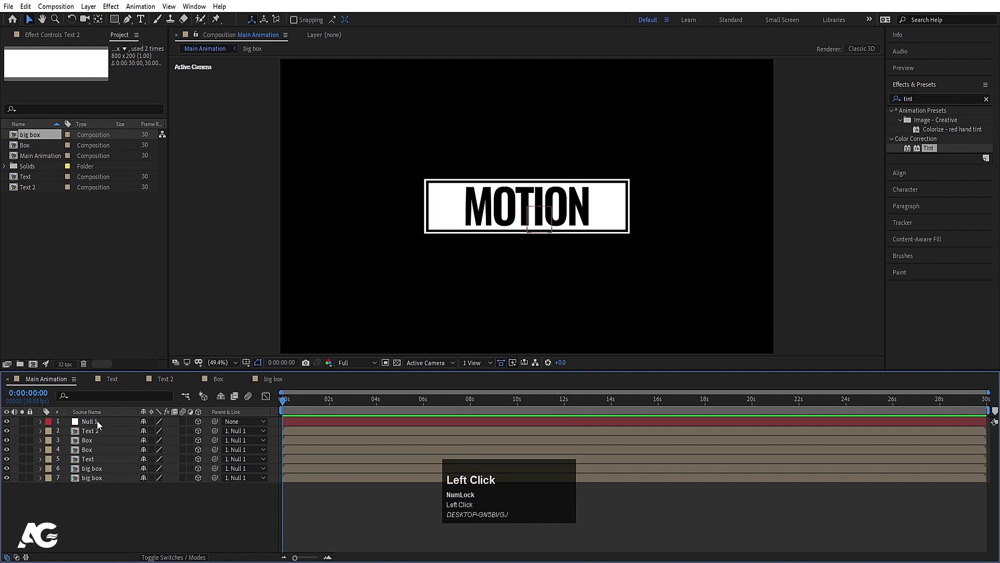
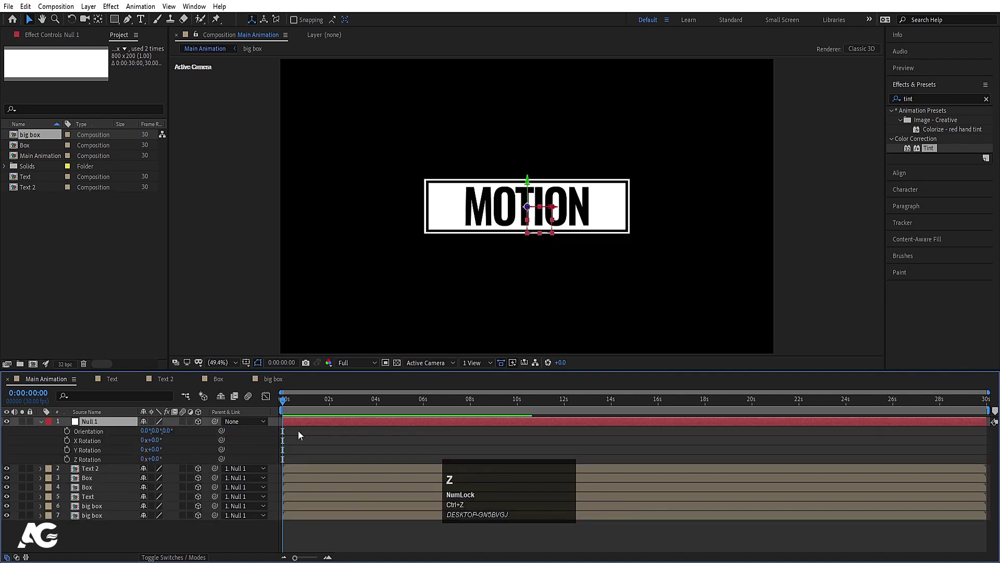
Keyframe Null 1's Y Rotation from 0° to 180° about a second later, add a later keyframe and preview the flip
{"action": "left_click", "coordinate": [70, 453]}
{"action": "key", "text": "="}
{"action": "left_click", "coordinate": [329, 401]}
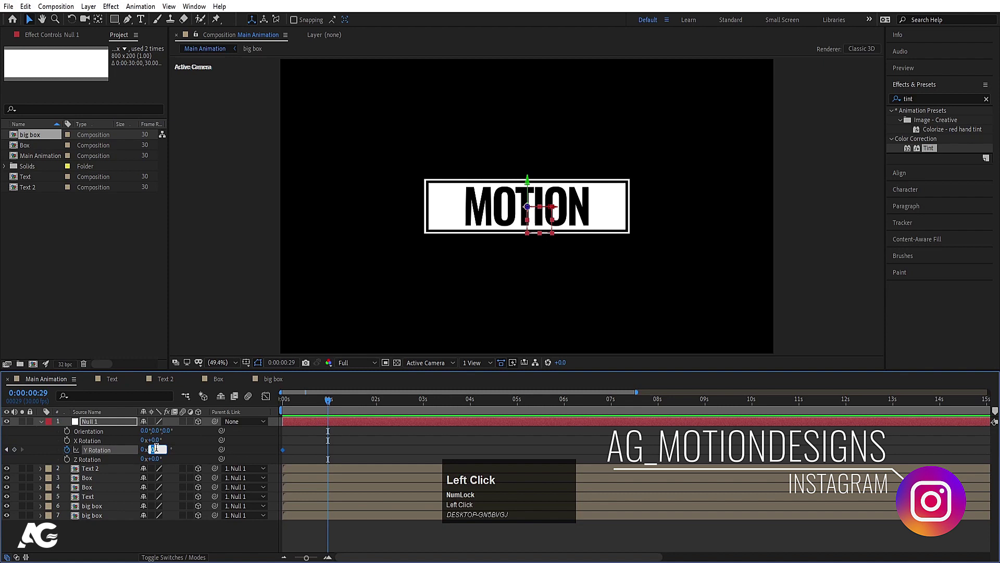
{"action": "key", "text": "Return"}
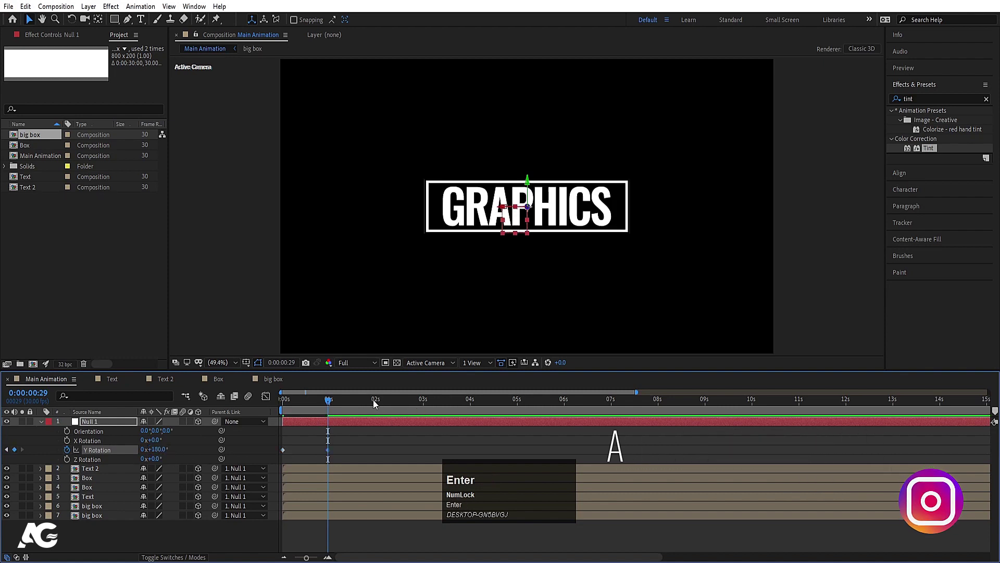
{"action": "left_click", "coordinate": [380, 404]}
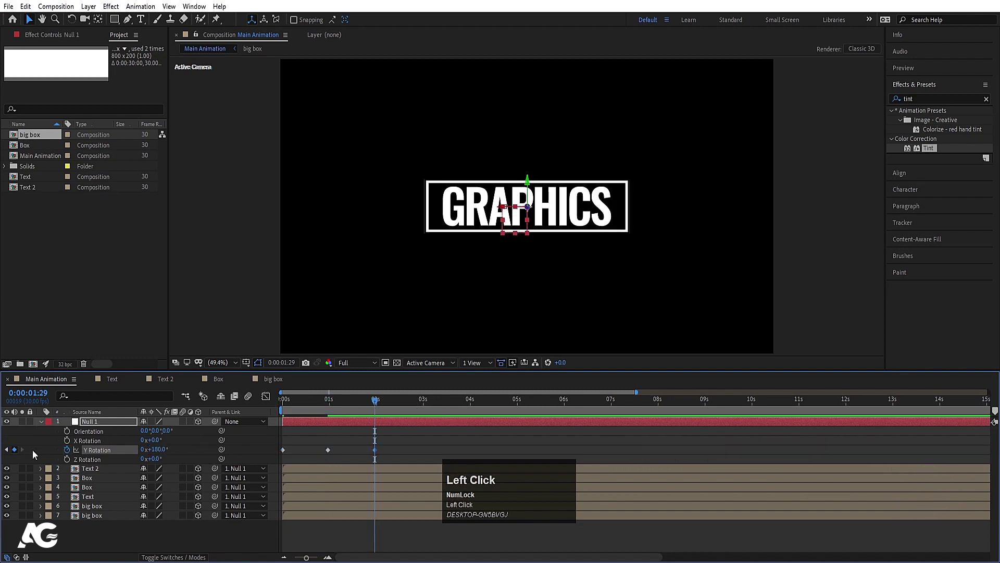
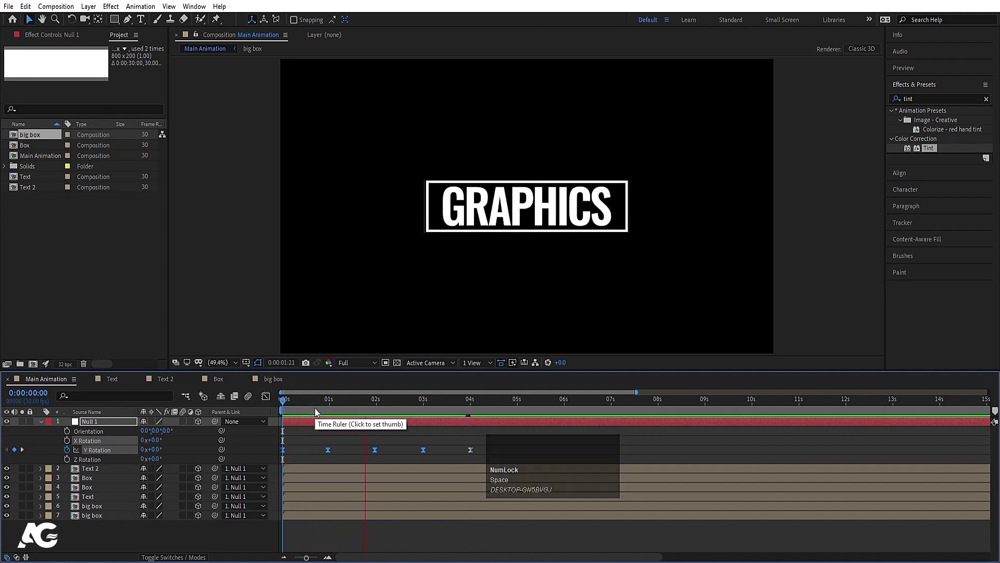
{"action": "key", "text": "space"}
{"action": "left_click", "coordinate": [349, 436]}
Pre-compose all layers into a composition named 'Text Box' and enable its 3D Layer switch
{"action": "key", "text": "u"}
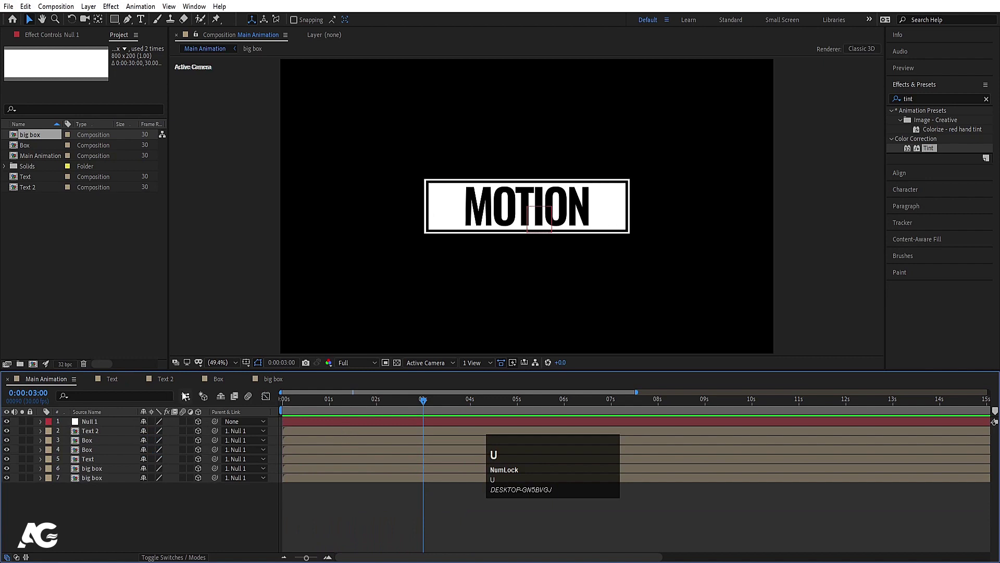
{"action": "key", "text": "ctrl+a"}
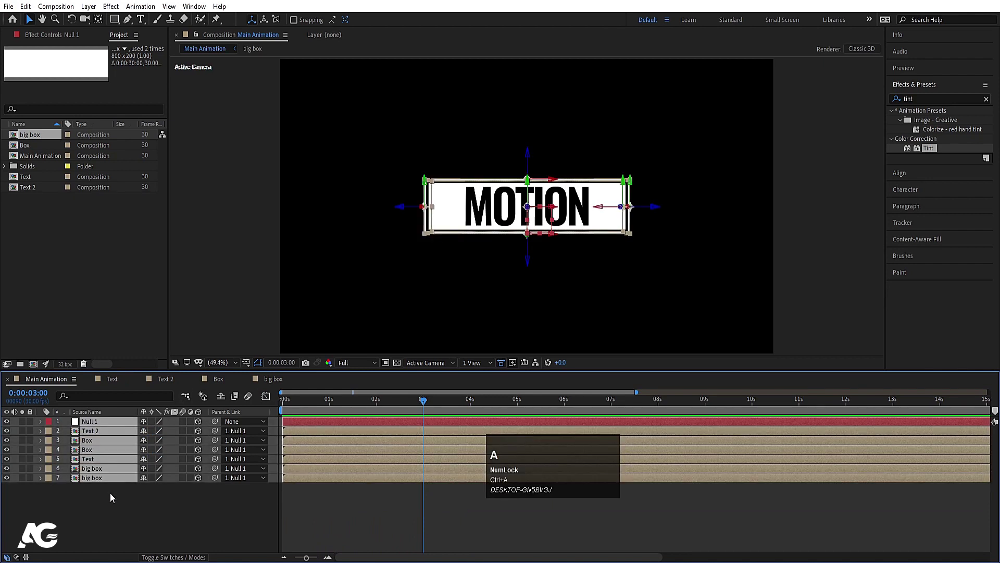
{"action": "key", "text": "ctrl+shift+c"}
{"action": "type", "text": "ext"}
{"action": "key", "text": "space"}
{"action": "type", "text": "ox"}
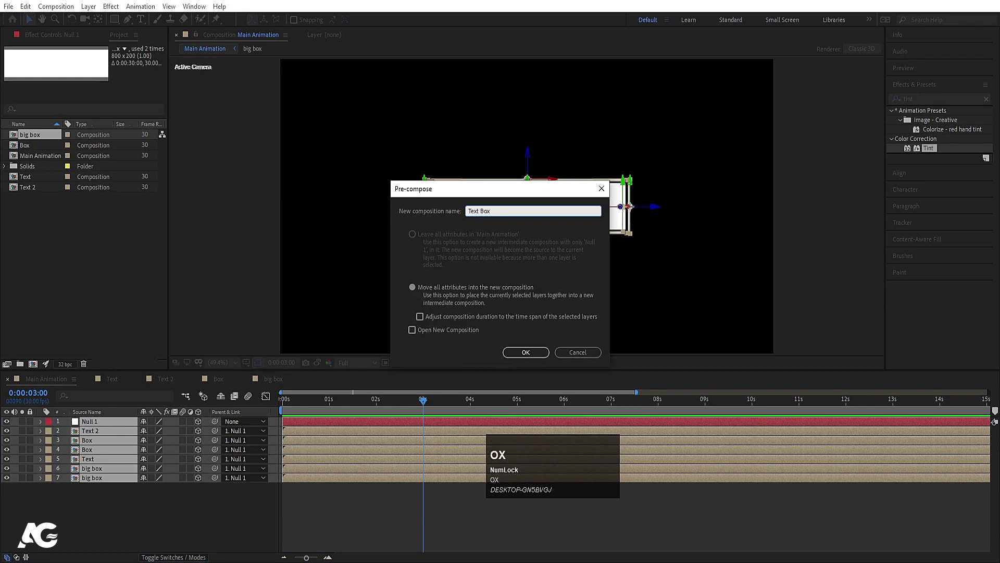
{"action": "key", "text": "Return"}
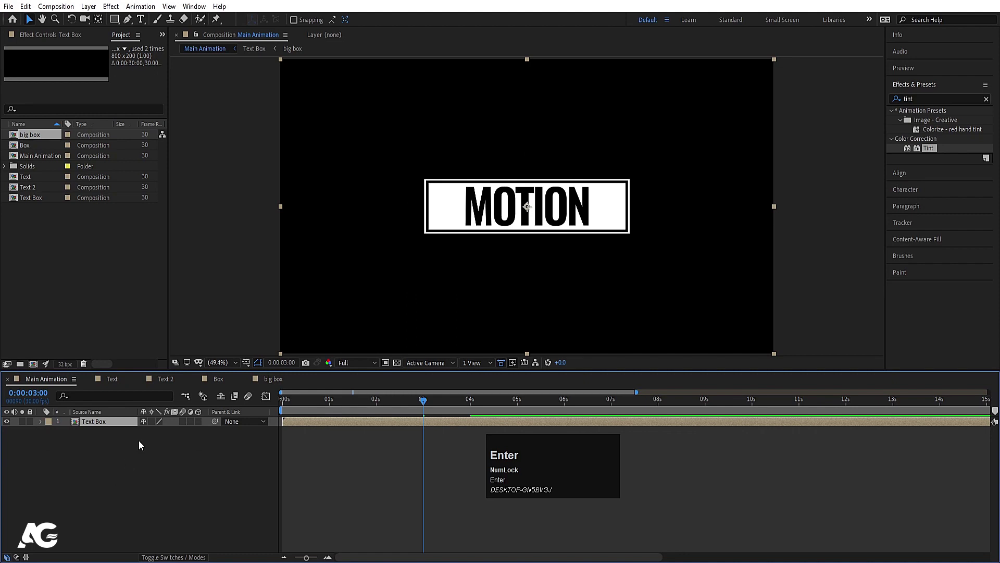
{"action": "left_click", "coordinate": [152, 425]}
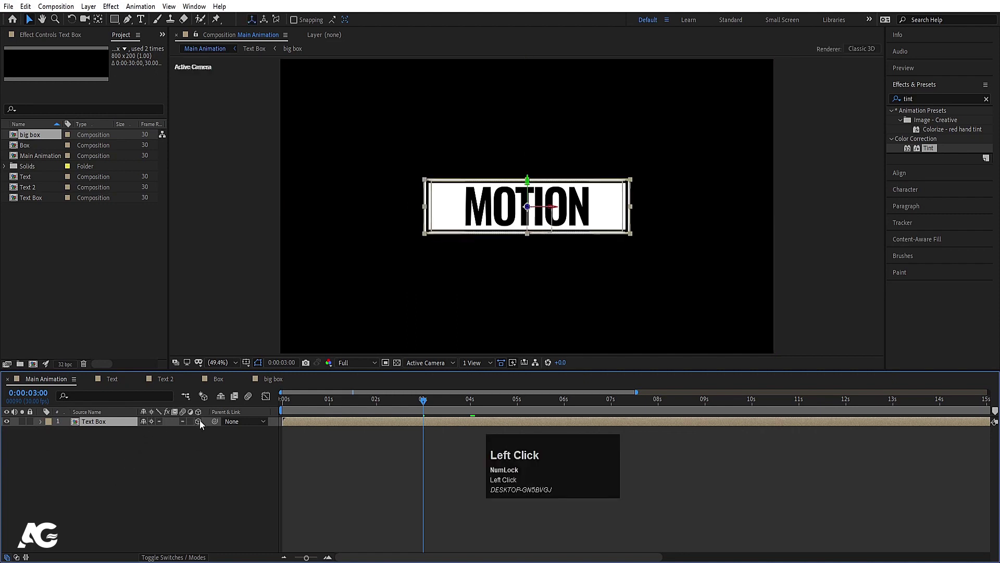
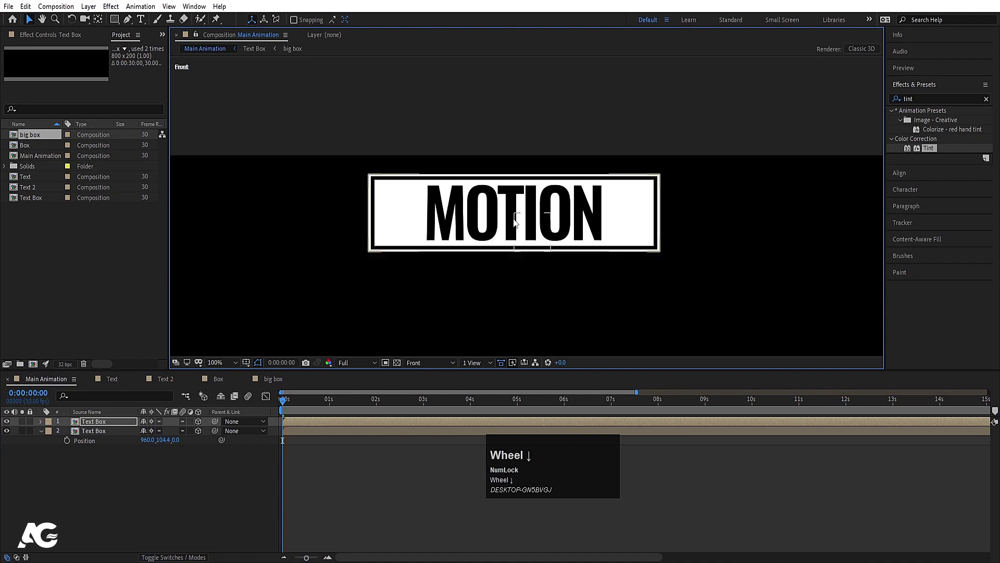
Duplicate the Text Box layer and offset each copy's Y Position by 140 px to build the column
{"action": "key", "text": "ctrl+z"}
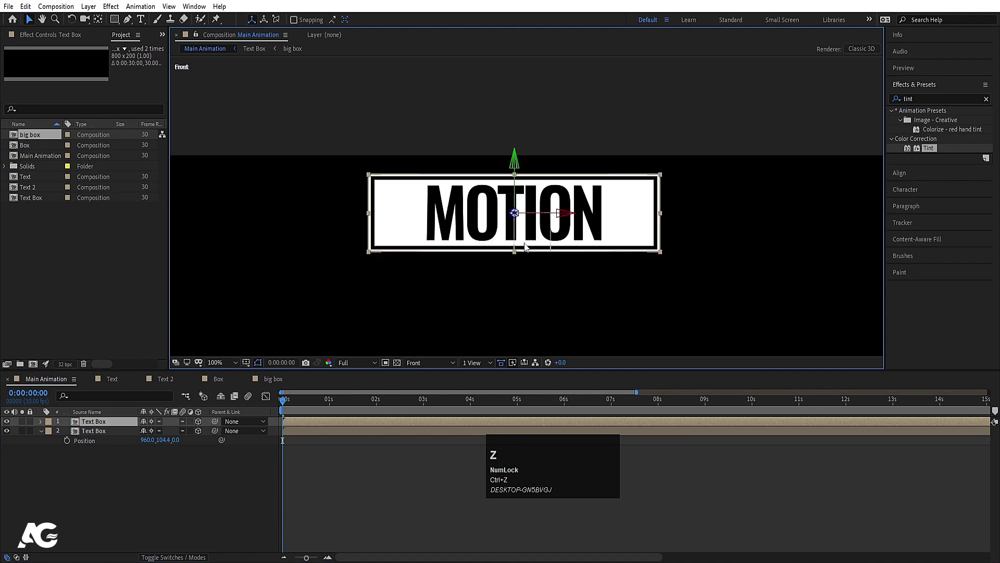
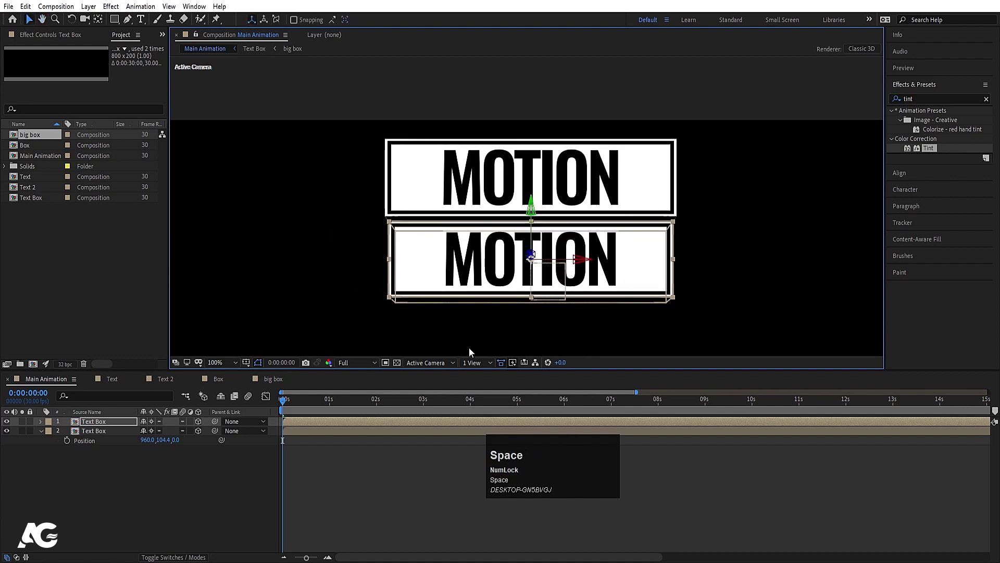
{"action": "left_click", "coordinate": [431, 365]}
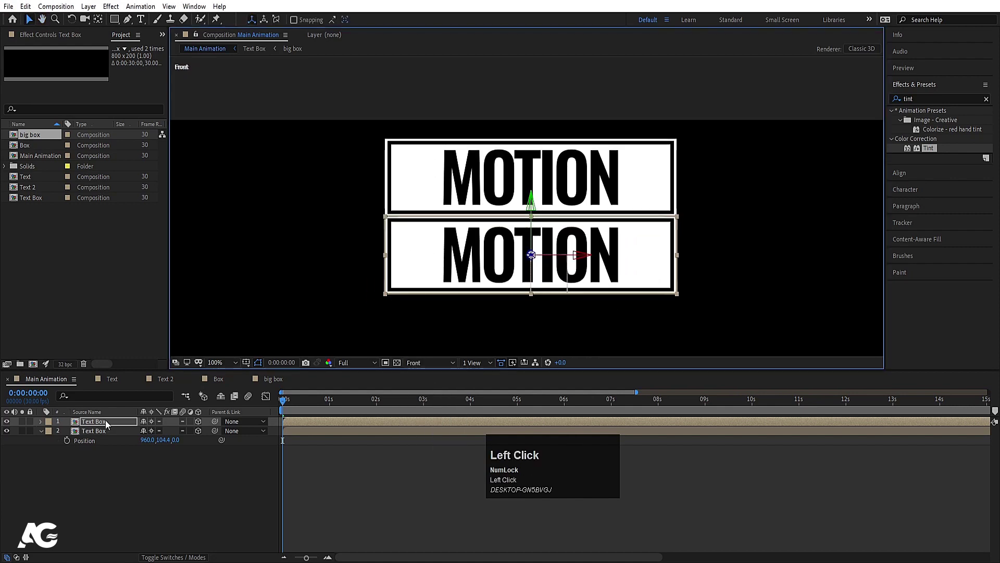
{"action": "key", "text": "p"}
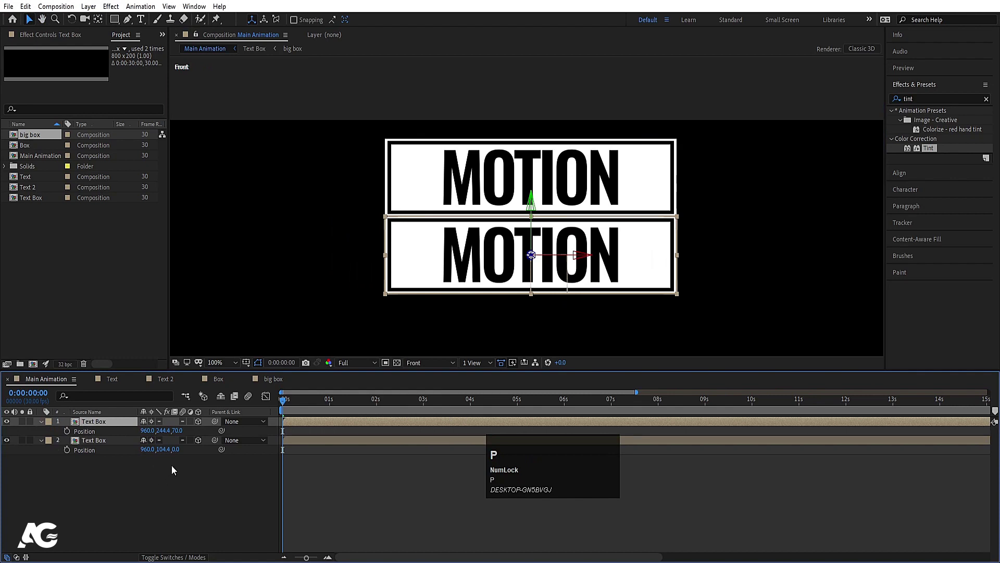
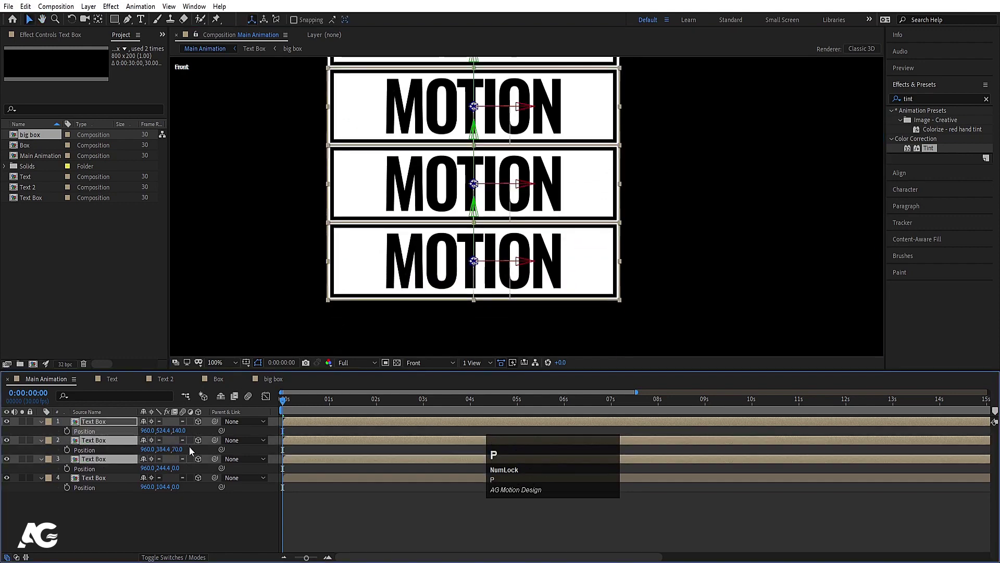
{"action": "left_click", "coordinate": [194, 454]}
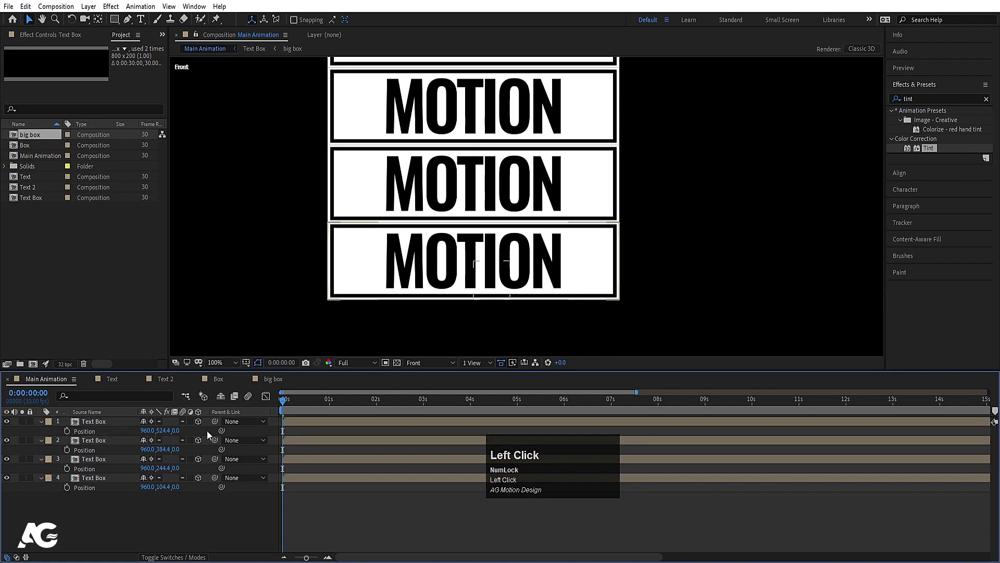
{"action": "scroll", "scroll_direction": "up", "scroll_amount": 3}
{"action": "scroll", "scroll_direction": "down", "scroll_amount": 3}
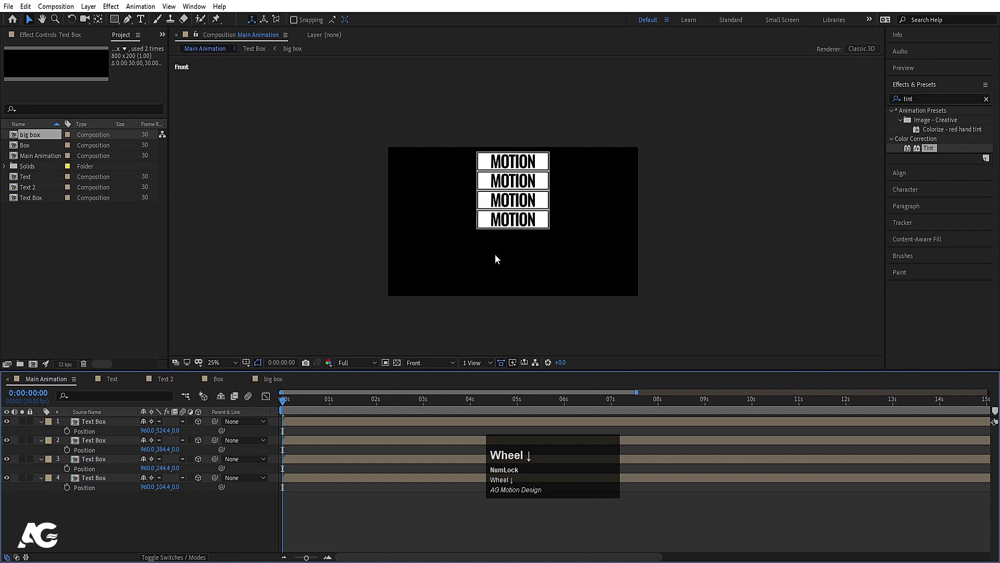
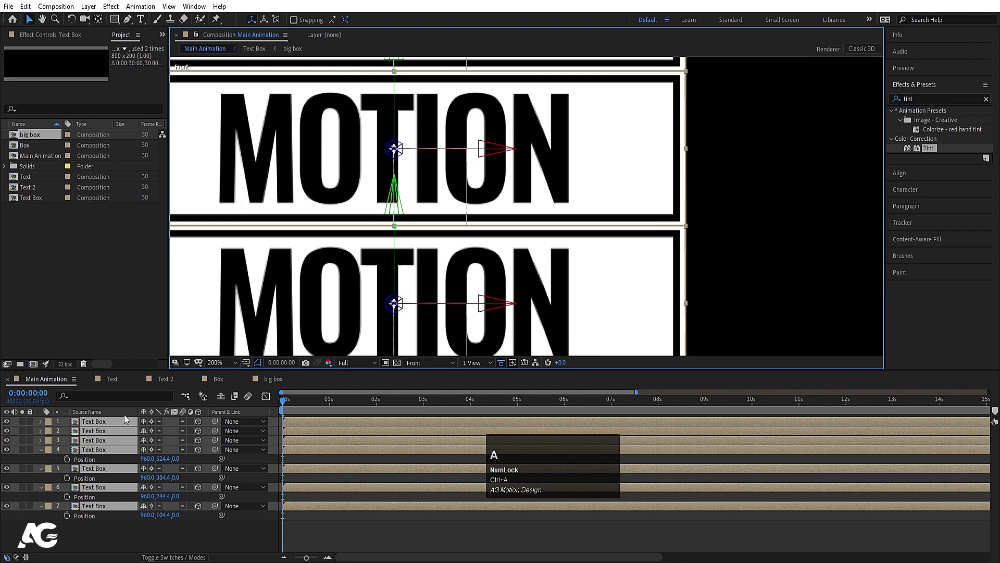
Check the positions of all seven copies and preview the stacked MOTION boxes
{"action": "key", "text": "p"}
{"action": "left_click", "coordinate": [206, 434]}
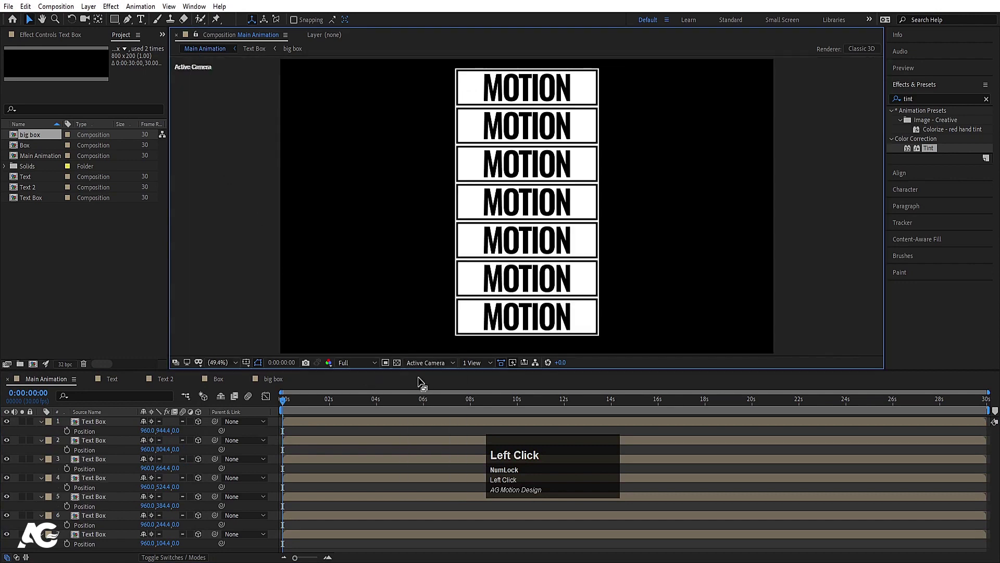
{"action": "key", "text": "space"}
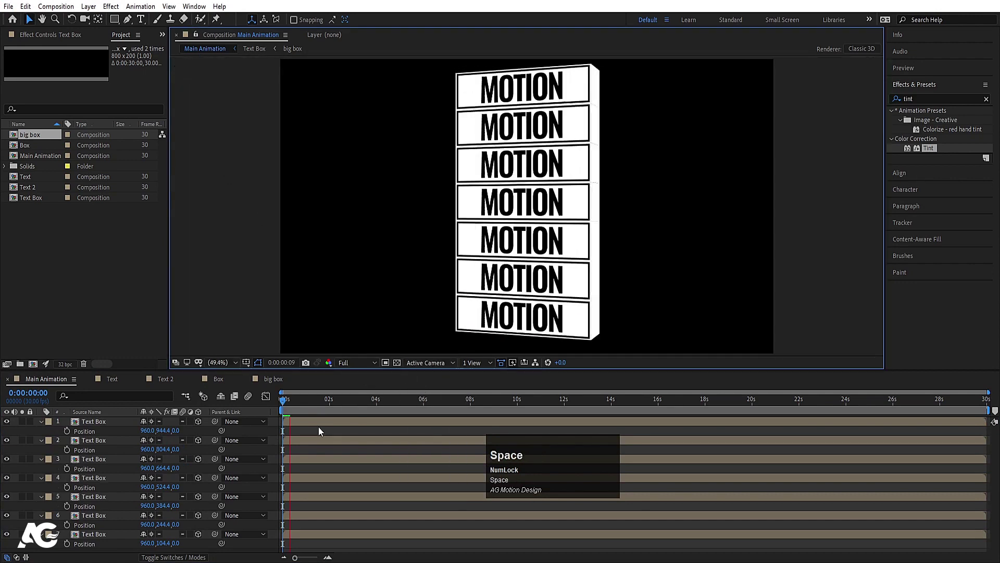
{"action": "left_click", "coordinate": [293, 406]}
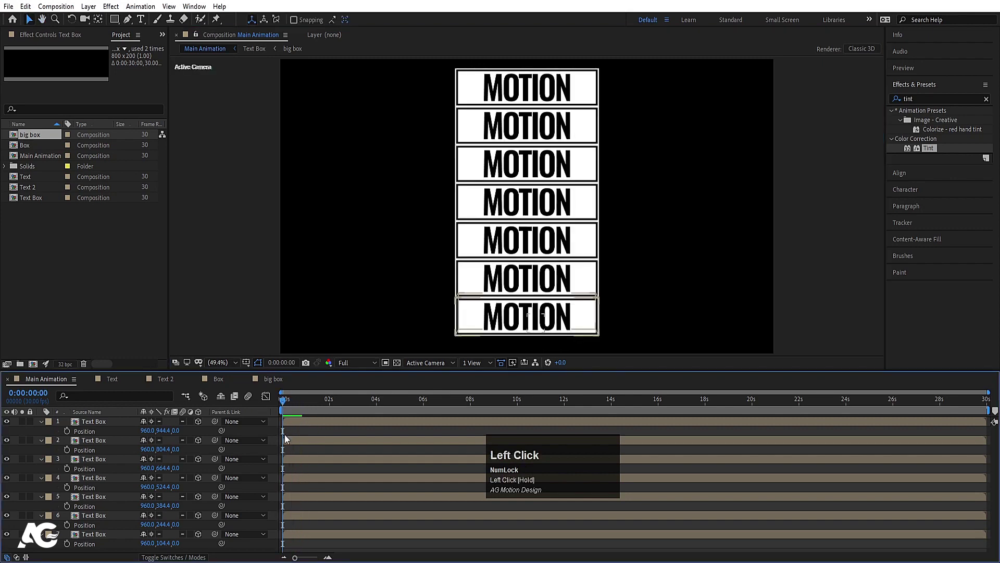
Add Null 2 above the stack and select it as the controller for all seven Text Box copies
{"action": "key", "text": "u"}
{"action": "right_click", "coordinate": [154, 505]}
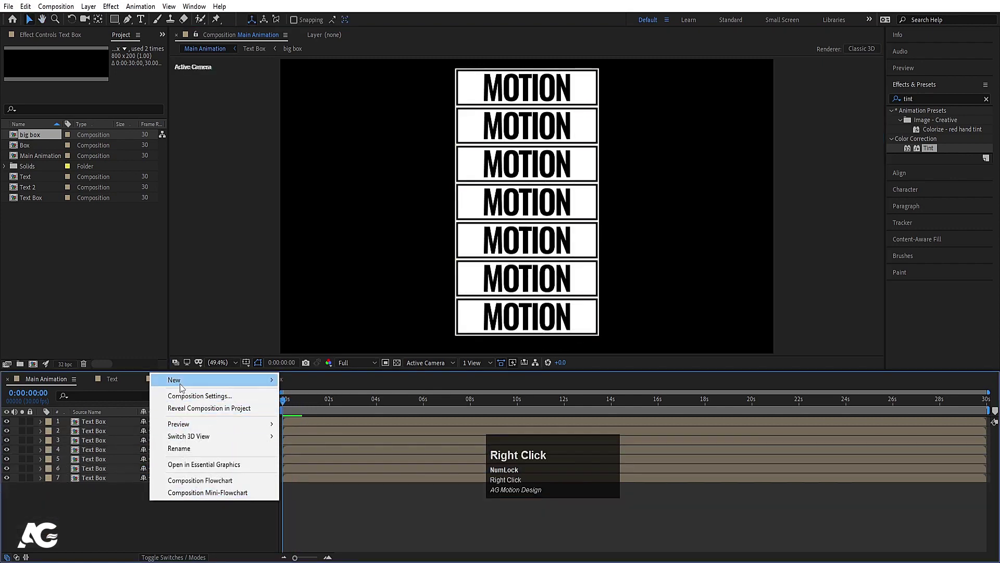
{"action": "left_click", "coordinate": [184, 389]}
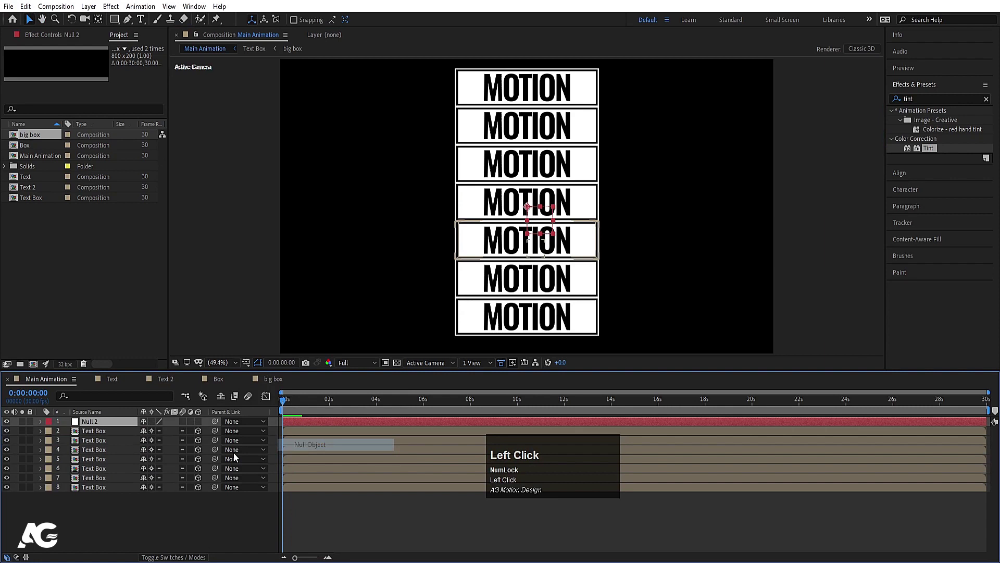
{"action": "left_click", "coordinate": [105, 488]}
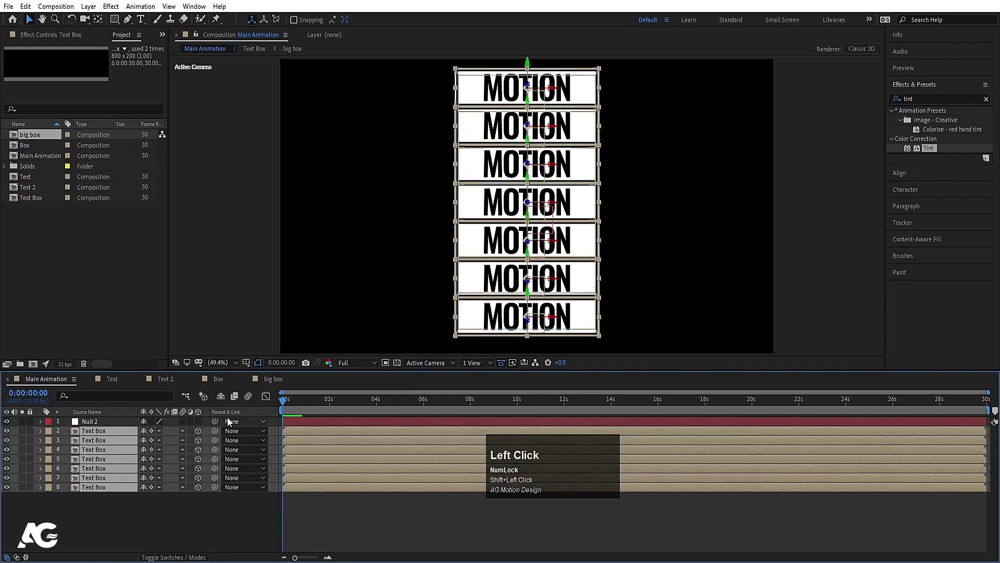
{"action": "left_click", "coordinate": [122, 432]}
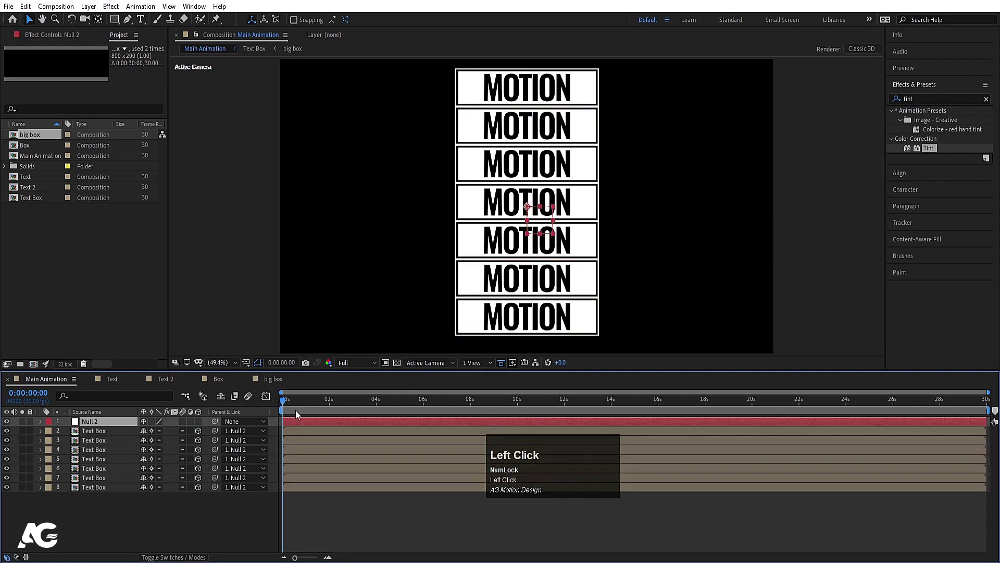
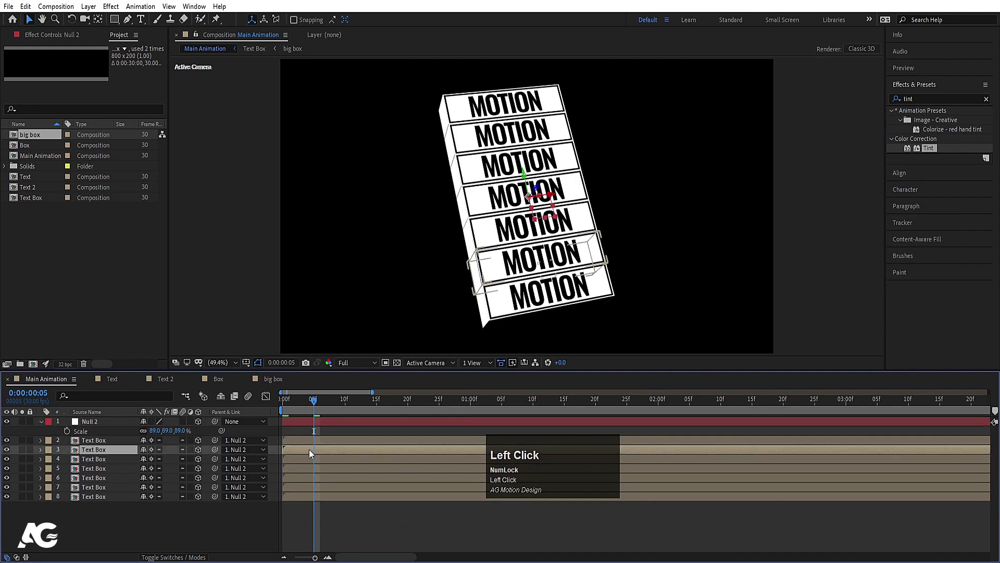
Nudge each of the seven Text Box layers progressively later so their flips cascade one after another
{"action": "key", "text": "["}
{"action": "left_click", "coordinate": [350, 401]}
{"action": "key", "text": "["}
{"action": "left_click", "coordinate": [378, 407]}
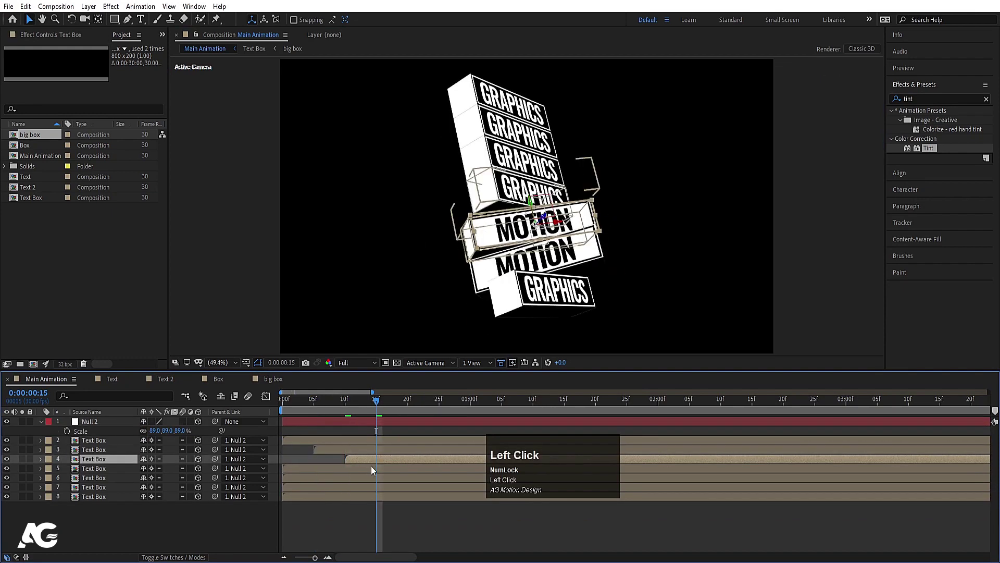
{"action": "key", "text": "["}
{"action": "left_click", "coordinate": [413, 405]}
{"action": "key", "text": "["}
{"action": "left_click", "coordinate": [444, 403]}
{"action": "key", "text": "["}
{"action": "left_click", "coordinate": [475, 411]}
{"action": "key", "text": "a"}
{"action": "key", "text": "["}
{"action": "left_click", "coordinate": [468, 439]}
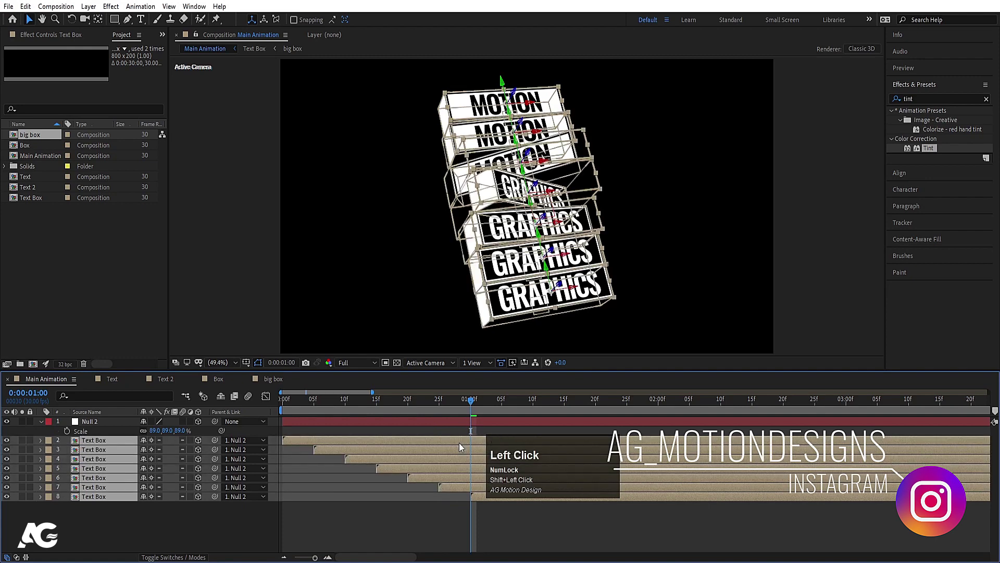
{"action": "key", "text": "alt+["}
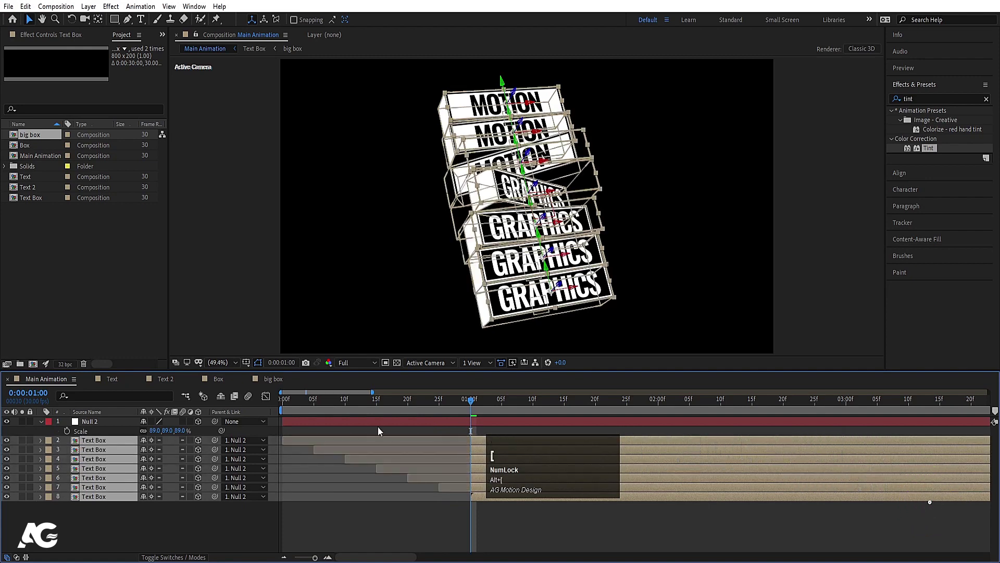
{"action": "left_click", "coordinate": [314, 403]}
{"action": "key", "text": "["}
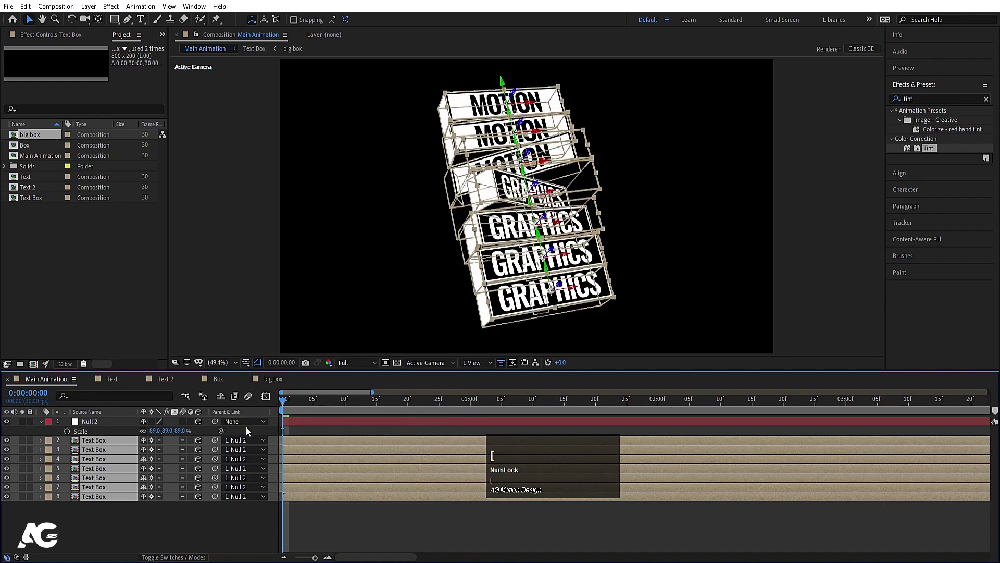
Preview the staggered MOTION-to-GRAPHICS flip from the start of the timeline
{"action": "left_click", "coordinate": [360, 361]}
{"action": "key", "text": "space"}
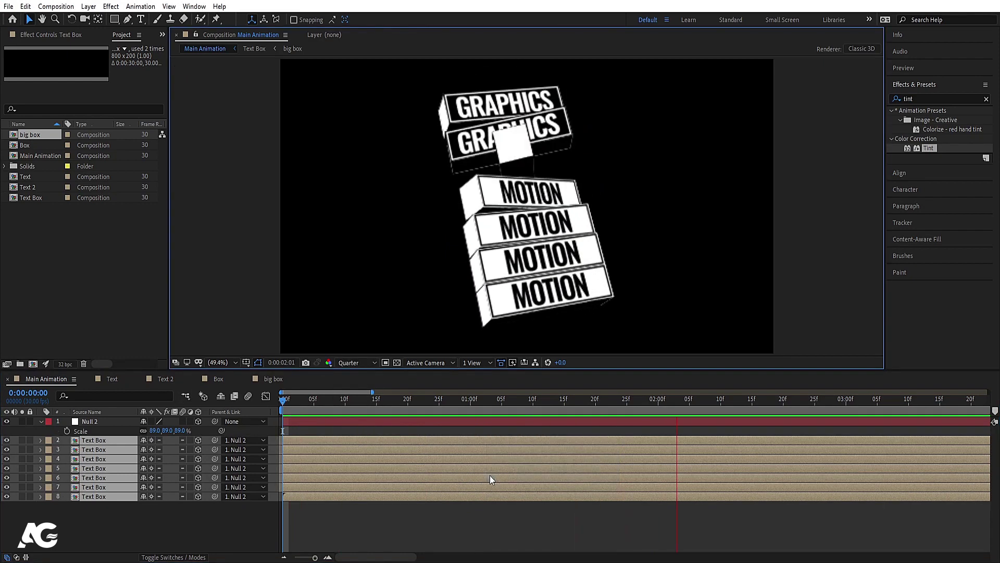
{"action": "key", "text": "space"}
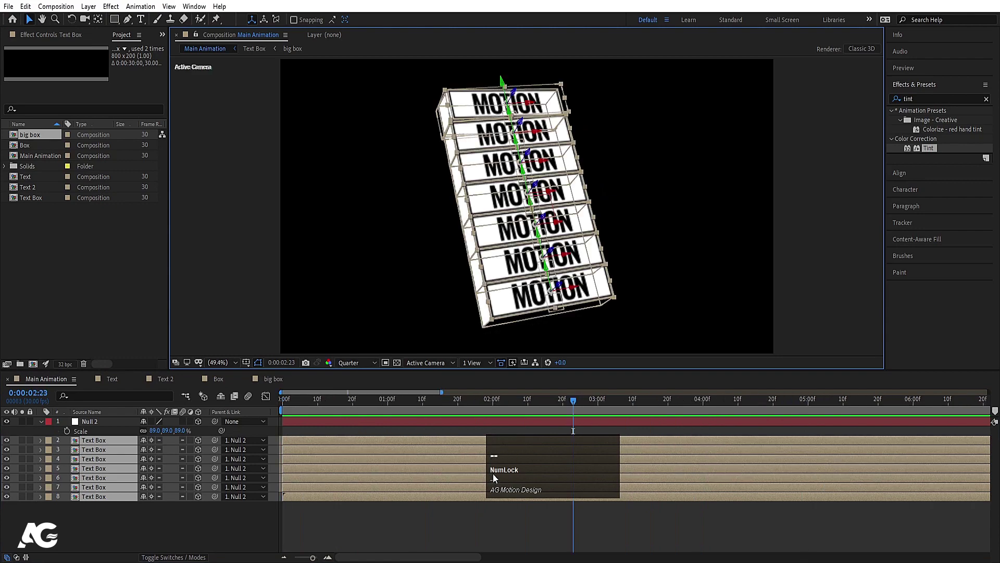
{"action": "left_click", "coordinate": [539, 477]}
{"action": "key", "text": "space"}
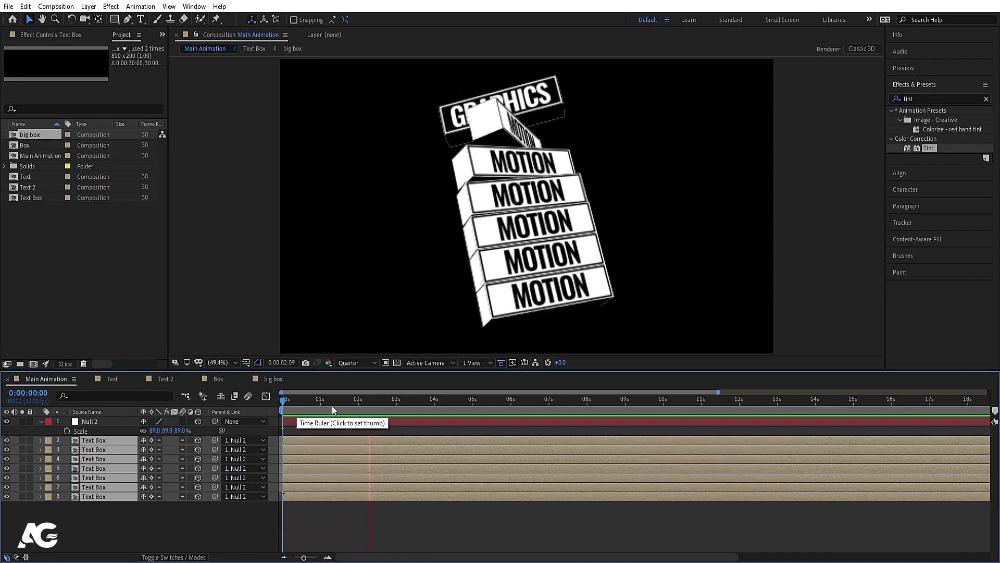
{"action": "key", "text": "space"}
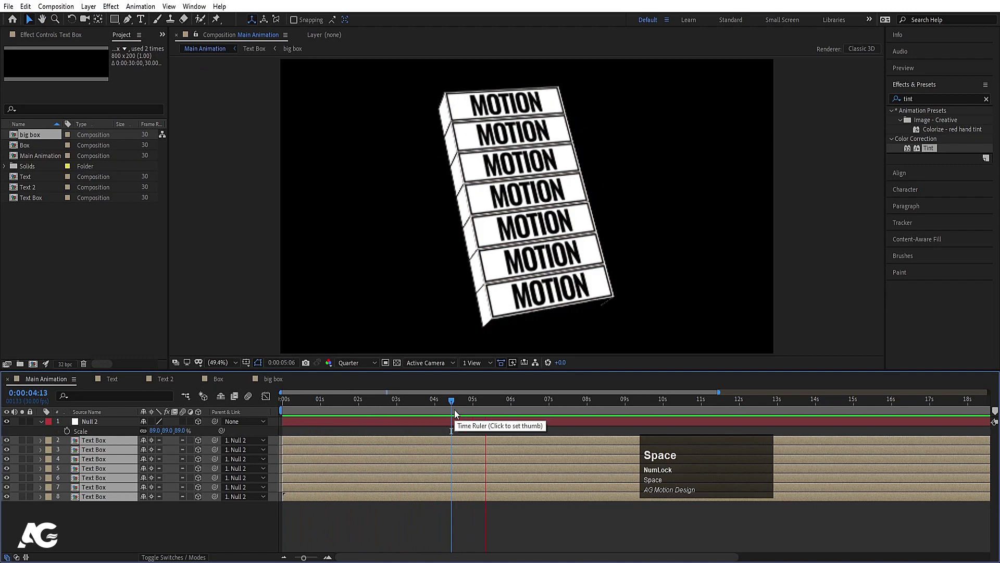
Inside the Text Box comp, add a loopOut() expression to Null 1's Y Rotation
{"action": "left_click", "coordinate": [443, 408]}
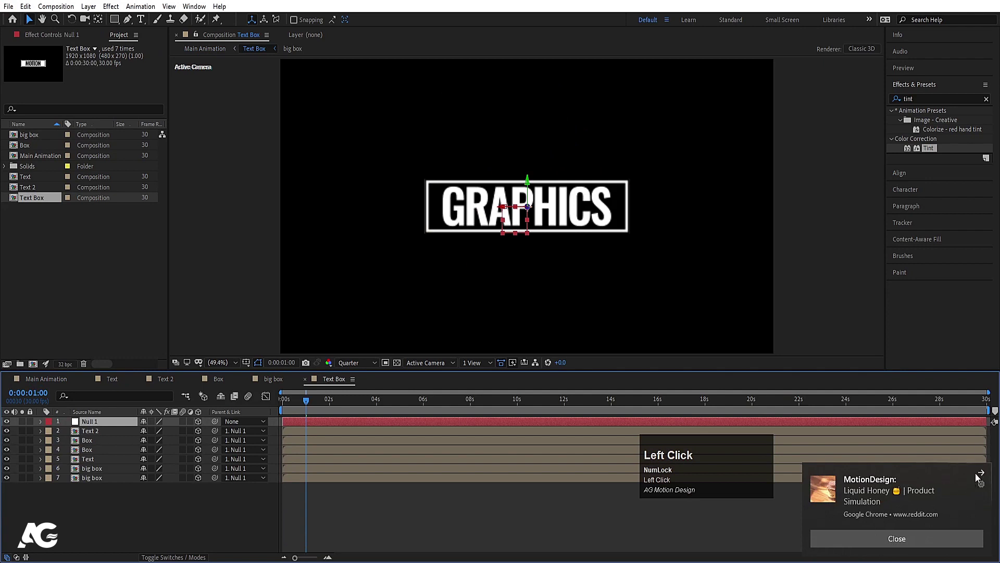
{"action": "left_click", "coordinate": [986, 477]}
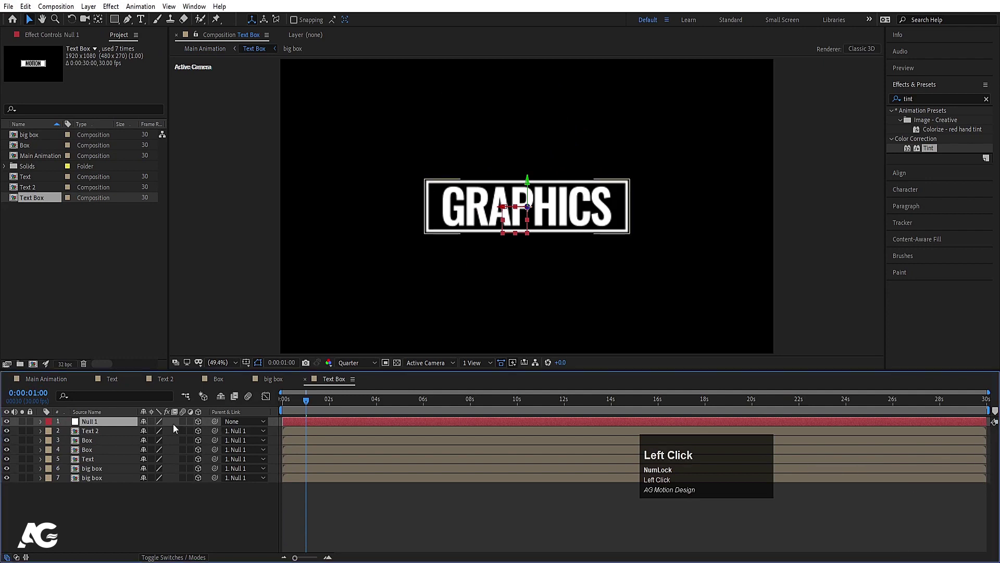
{"action": "key", "text": "r"}
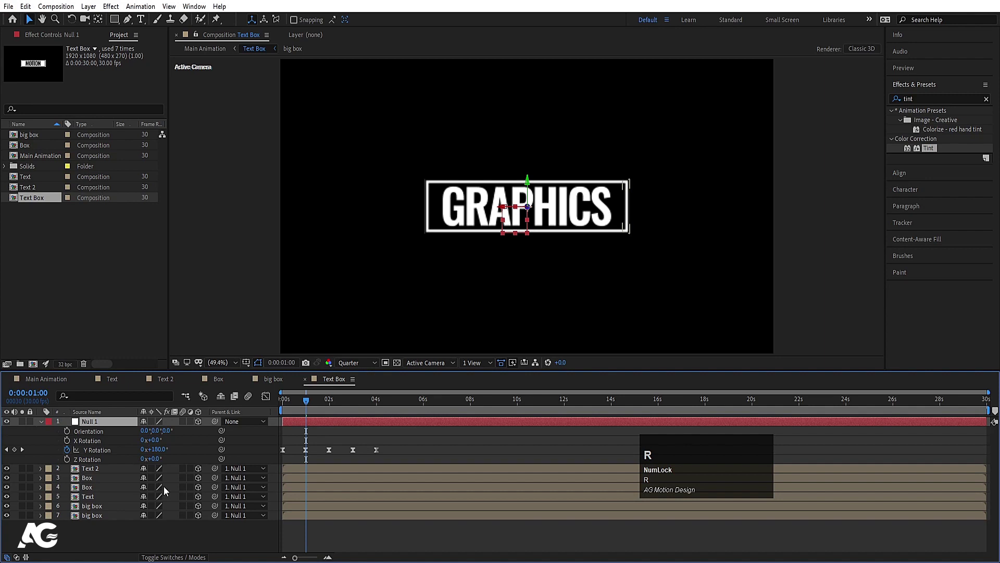
{"action": "left_click", "coordinate": [72, 454]}
{"action": "type", "text": "loo"}
{"action": "key", "text": "Down"}
{"action": "key", "text": "Return"}
Return to Main Animation and preview the repeating flips from the start of the timeline
{"action": "left_click", "coordinate": [306, 439]}
{"action": "key", "text": "space"}
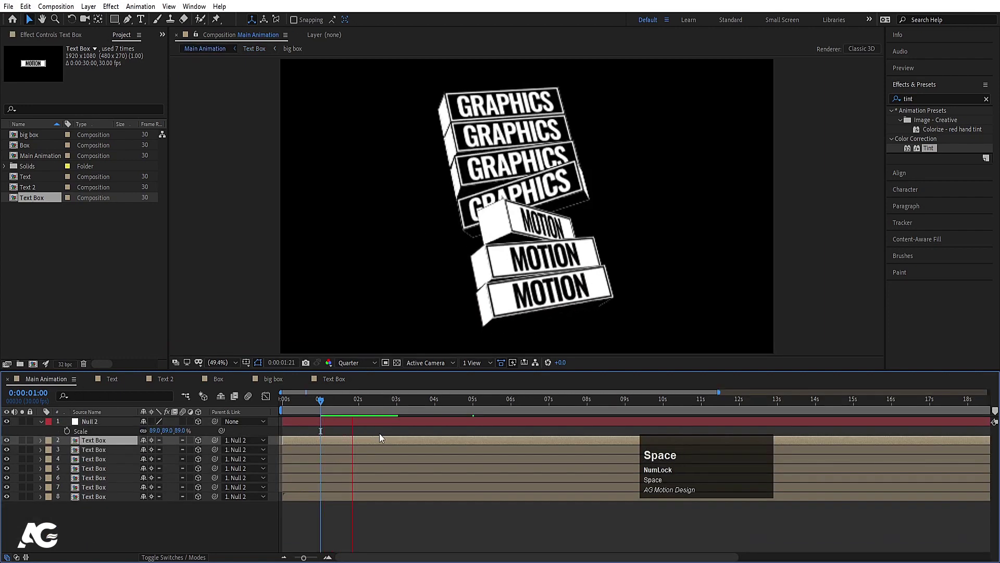
{"action": "left_click", "coordinate": [323, 402]}
{"action": "key", "text": "space"}
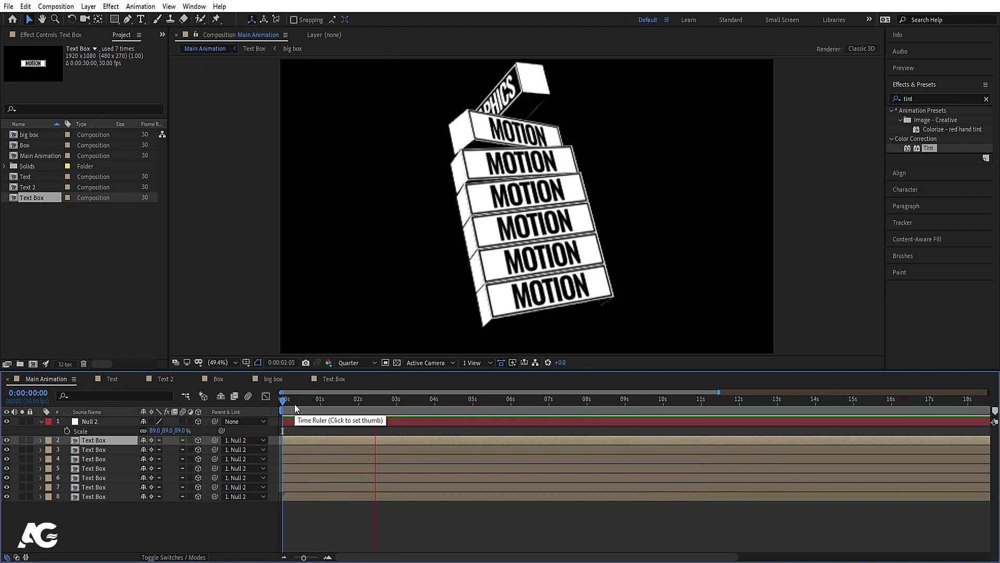
{"action": "key", "text": "space"}
{"action": "left_click", "coordinate": [141, 524]}
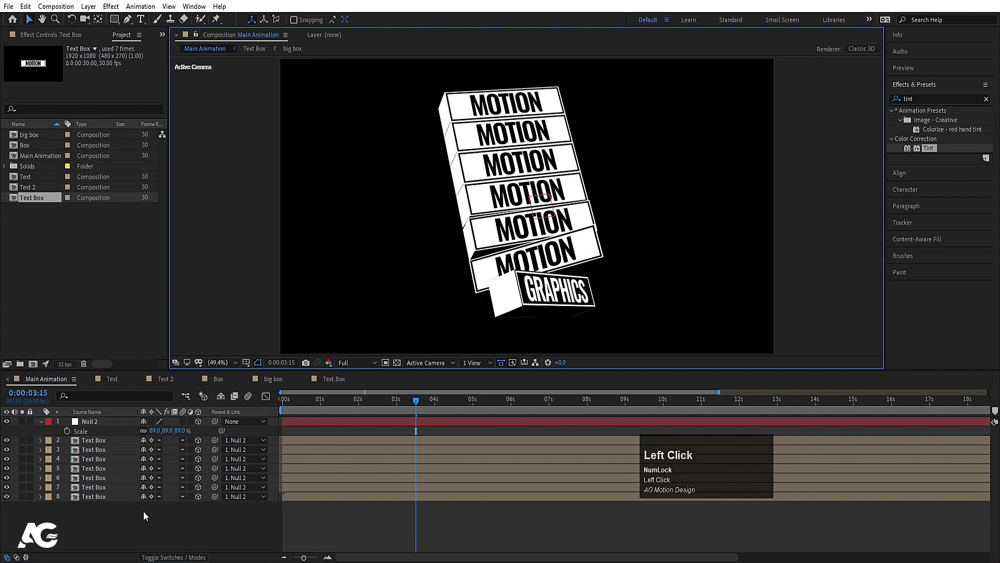
Select all the box layers so they can be pre-composed into one stack
{"action": "key", "text": "ctrl+a"}
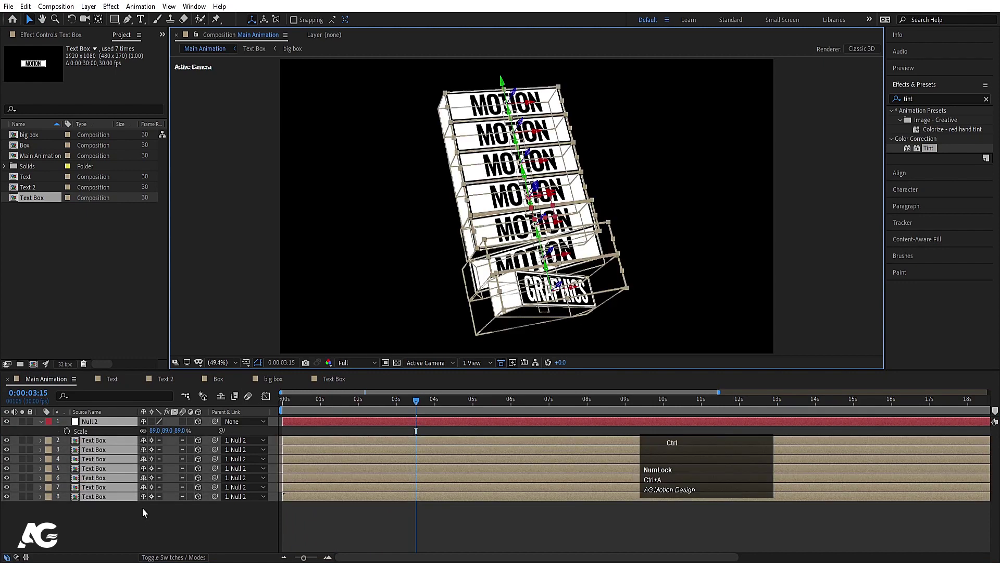
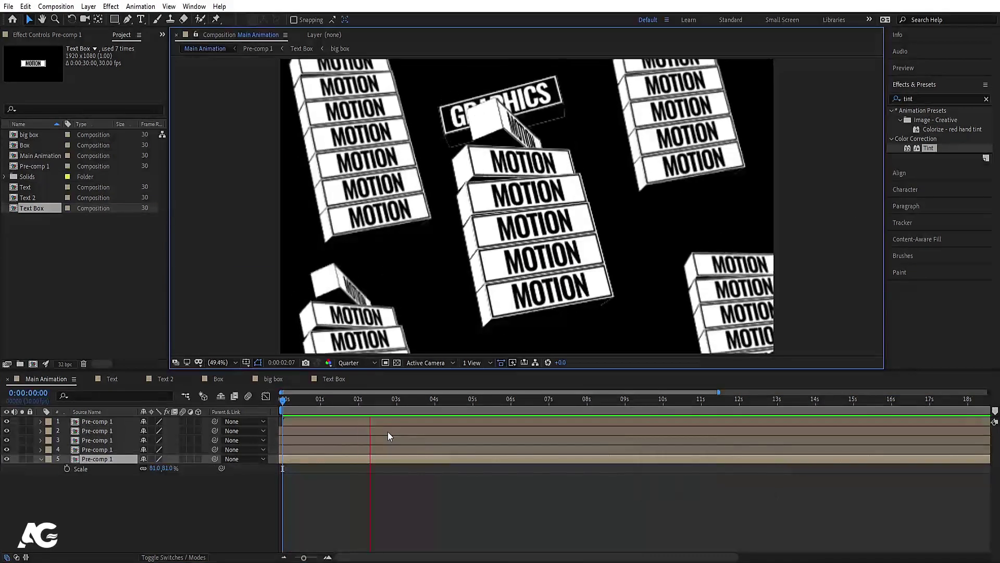
Create a Dark Gray Solid 1 layer and place it beneath the five Pre-comp 1 stacks
{"action": "key", "text": "space"}
{"action": "left_click", "coordinate": [93, 501]}
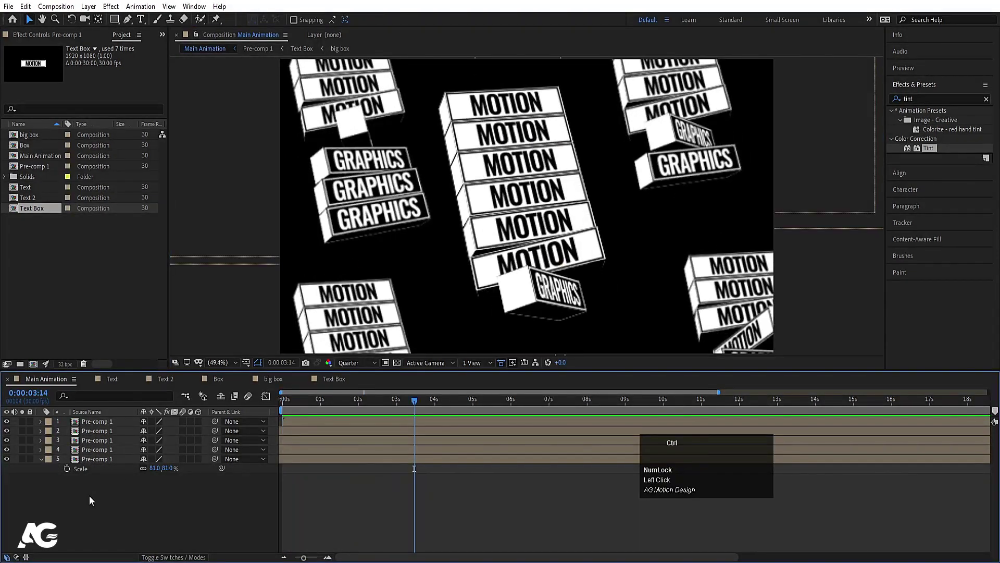
{"action": "key", "text": "ctrl+y"}
{"action": "left_click", "coordinate": [361, 365]}
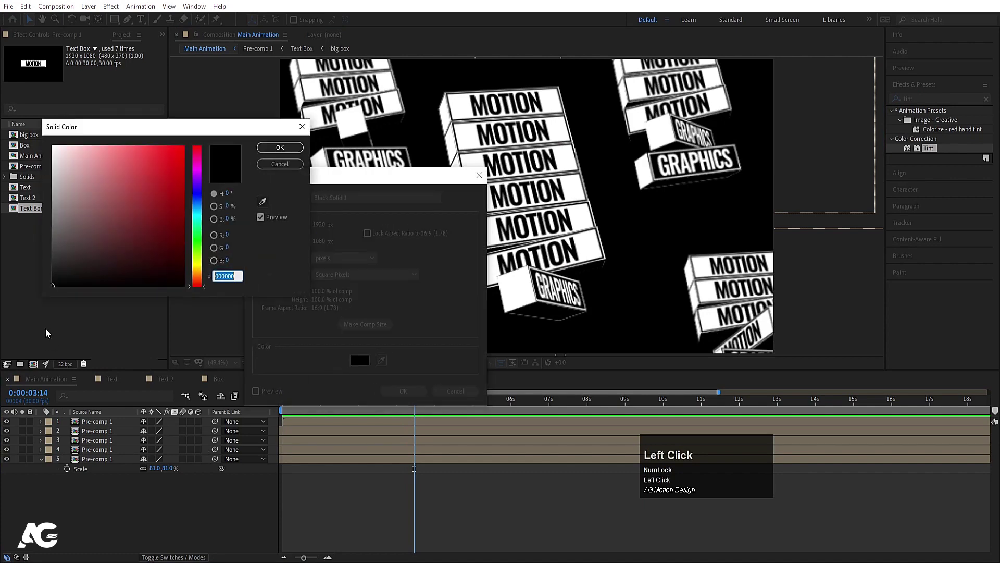
{"action": "key", "text": "Return"}
{"action": "left_click_drag", "start_coordinate": [116, 421], "coordinate": [349, 365]}
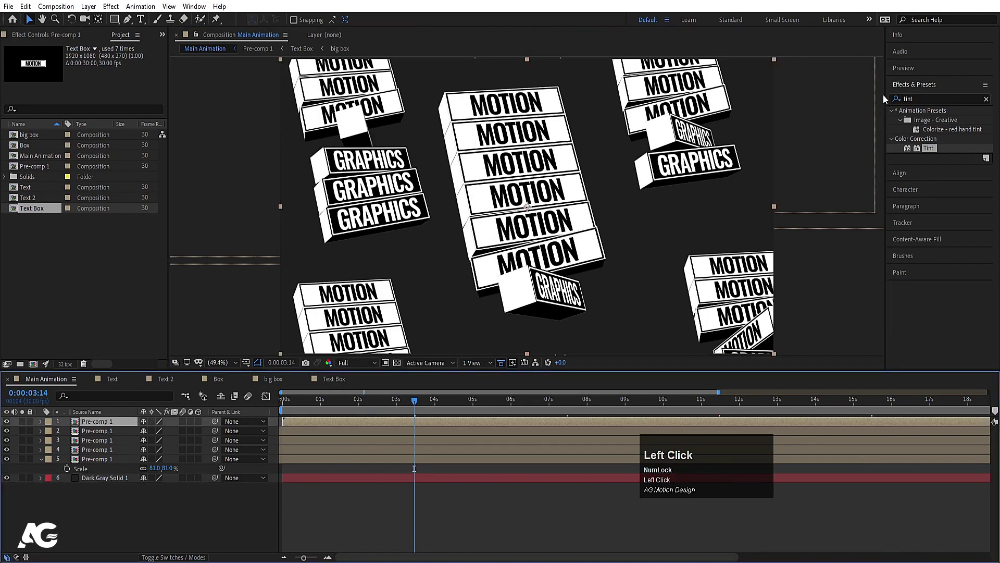
Find Drop Shadow in Effects & Presets and apply it to the first stack
{"action": "key", "text": "ctrl+a"}
{"action": "type", "text": "drop"}
{"action": "left_click", "coordinate": [951, 236]}
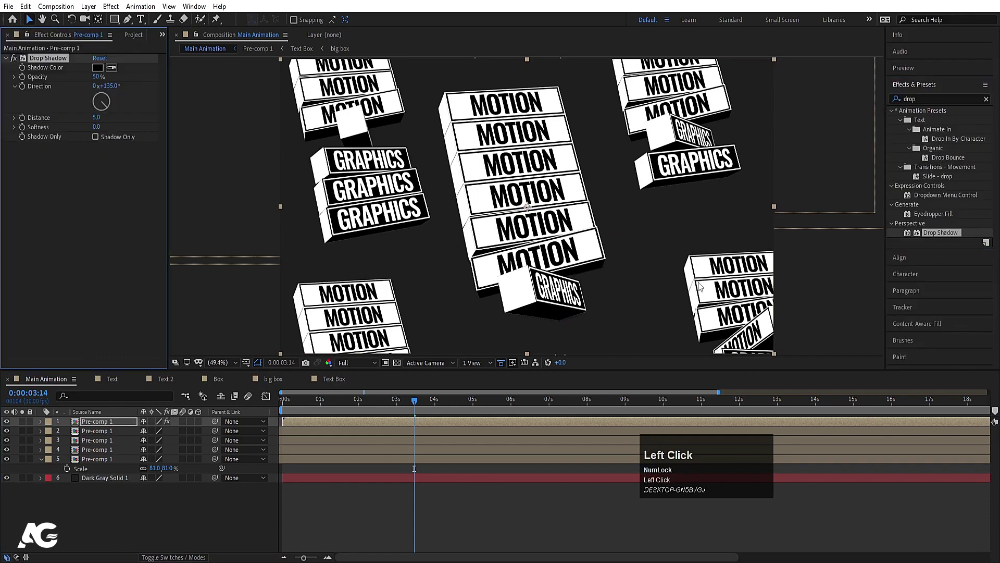
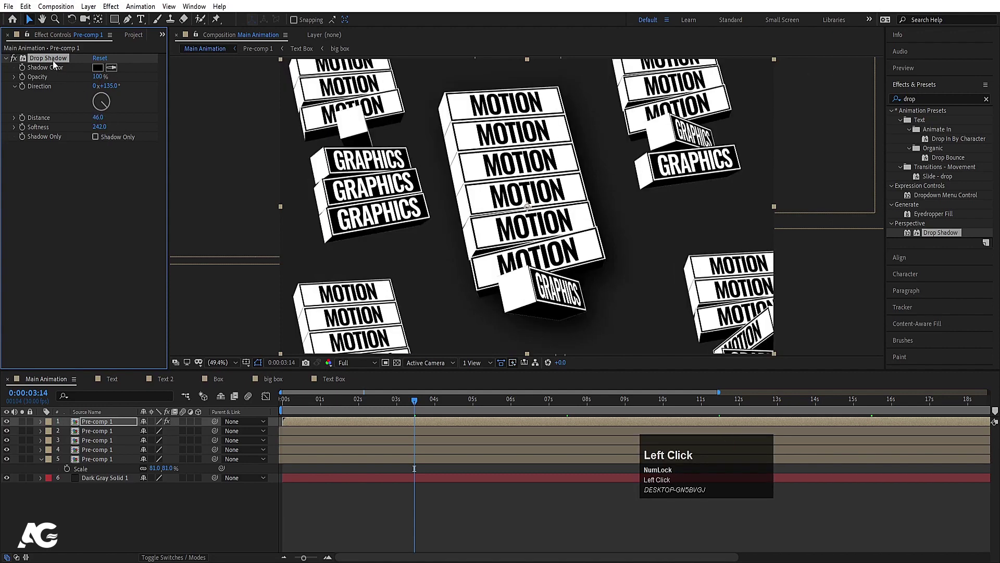
Copy the Drop Shadow (opacity 100, distance 46, softness 242) onto the other Pre-comp 1 stacks
{"action": "key", "text": "ctrl+c"}
{"action": "left_click", "coordinate": [97, 462]}
{"action": "left_click", "coordinate": [96, 437]}
{"action": "key", "text": "ctrl+v"}
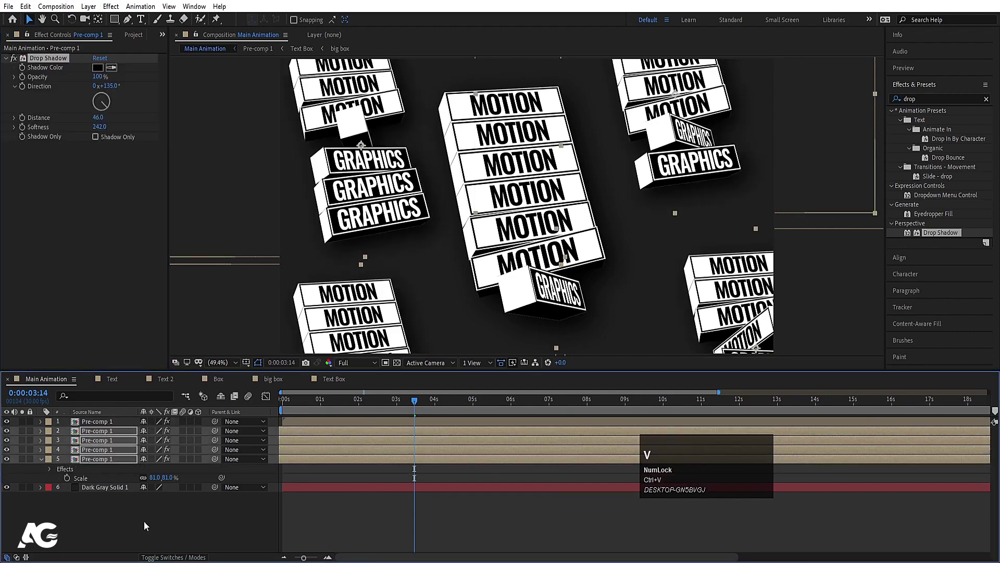
{"action": "left_click", "coordinate": [147, 533]}
{"action": "key", "text": "space"}
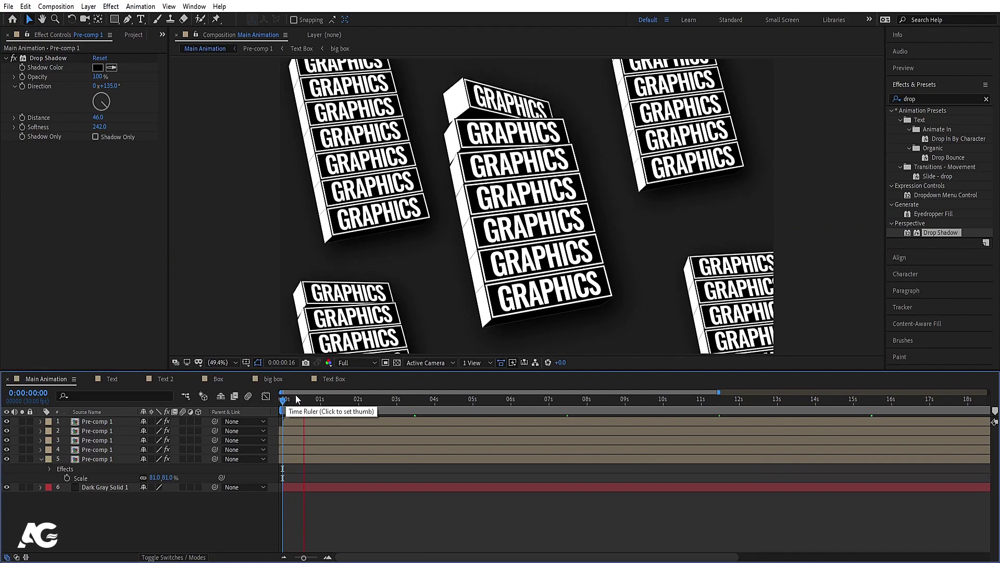
{"action": "key", "text": "space"}
{"action": "left_click", "coordinate": [292, 406]}
{"action": "key", "text": "space"}
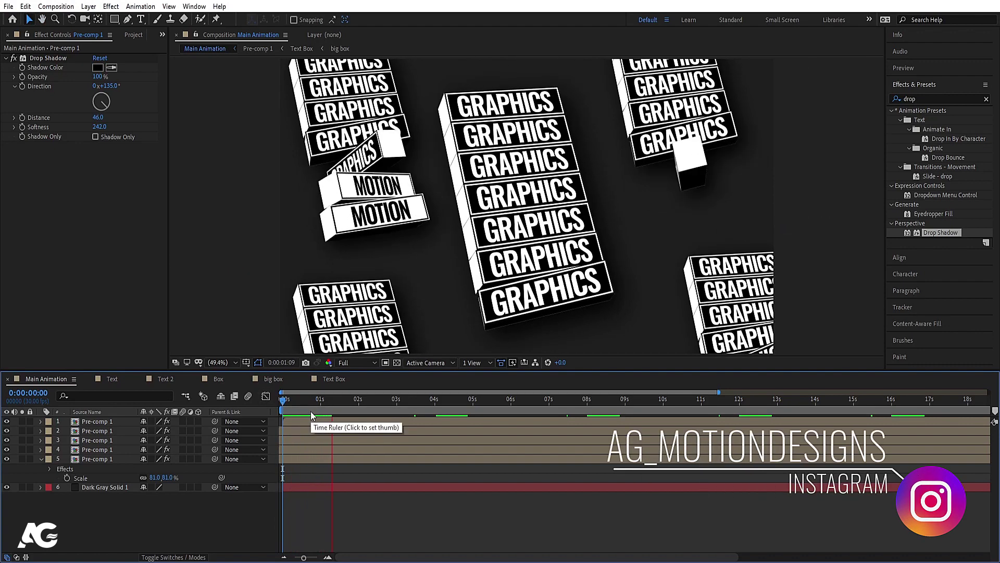
{"action": "key", "text": "space"}
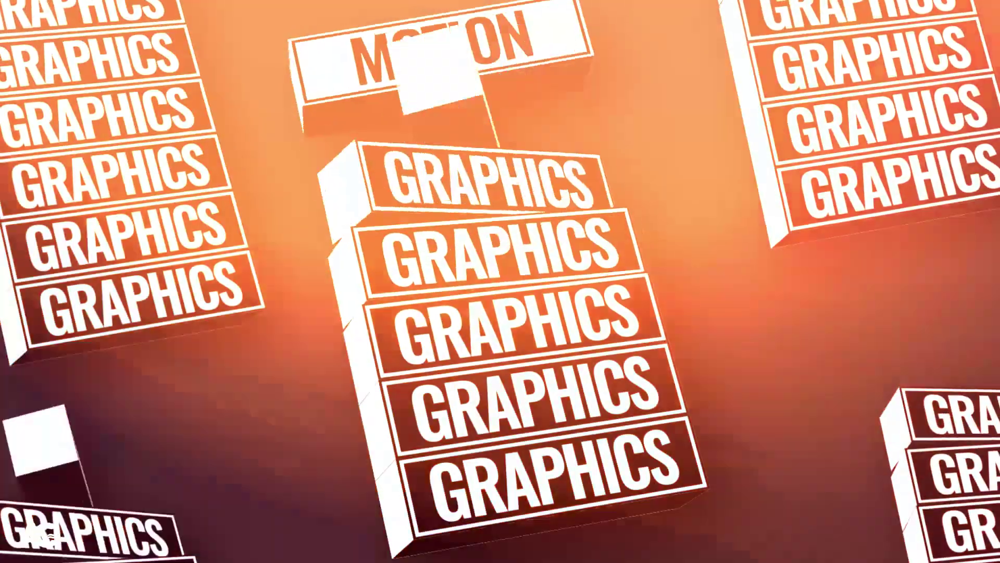